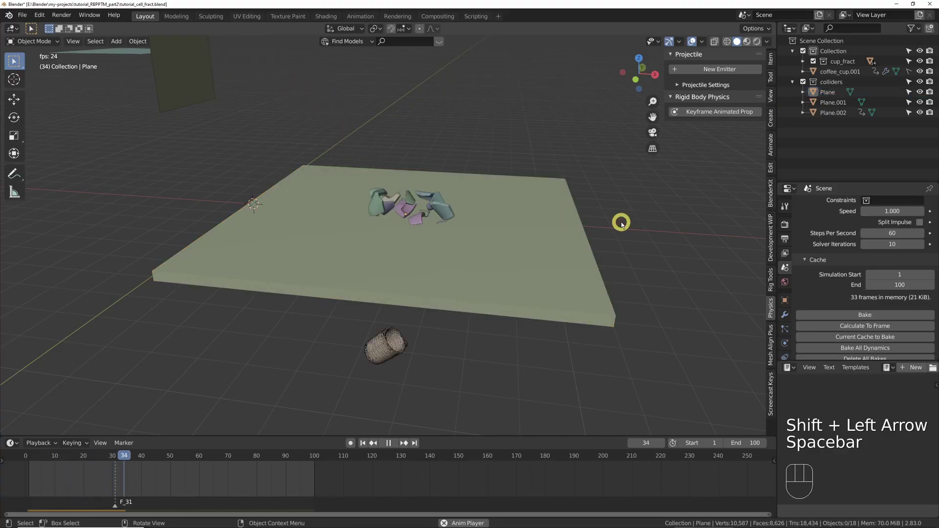
# - Load tute_rigid_body_2.1.blend and nudge the particle emitter while it plays
pyautogui.moveTo(574, 253); pyautogui.dragTo(576, 239)
pyautogui.click(576, 238)
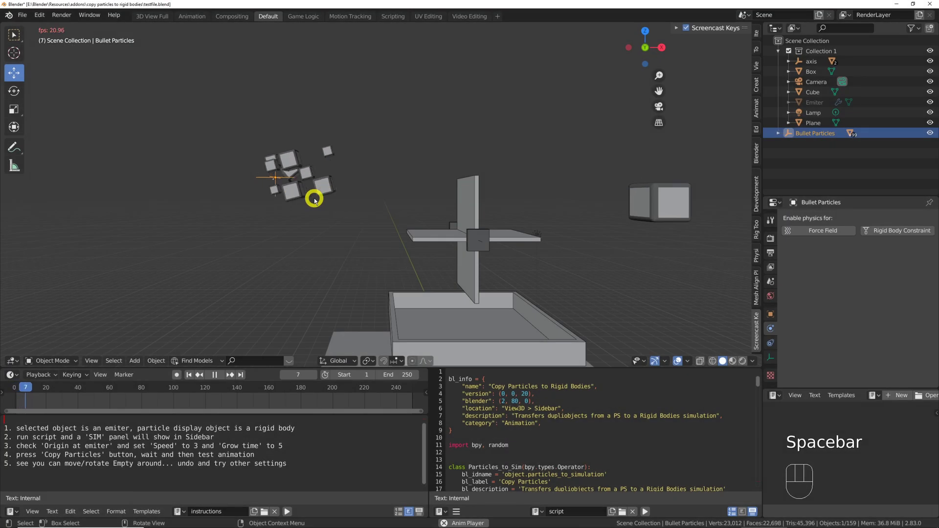
pyautogui.press('g')
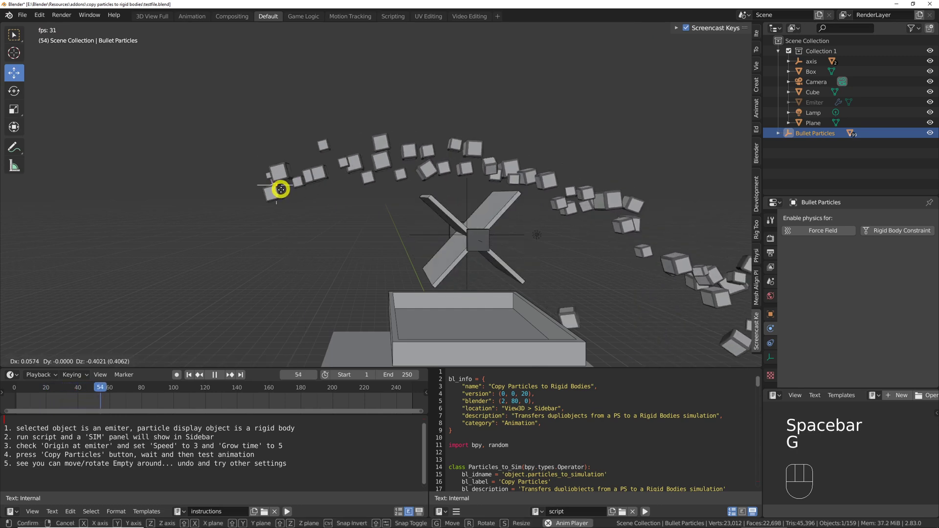
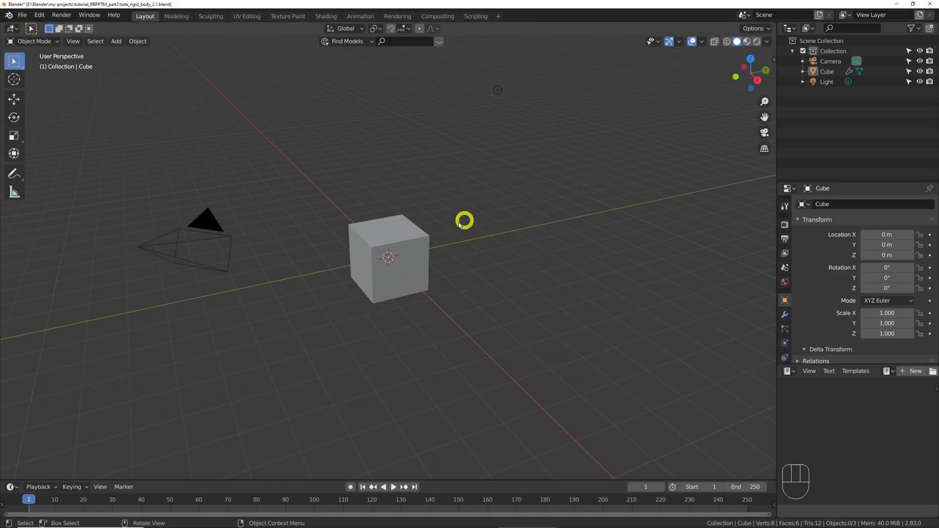
# - Delete the camera and light, raise the cube 1 m on Z and make it an active rigid body
pyautogui.press('x')
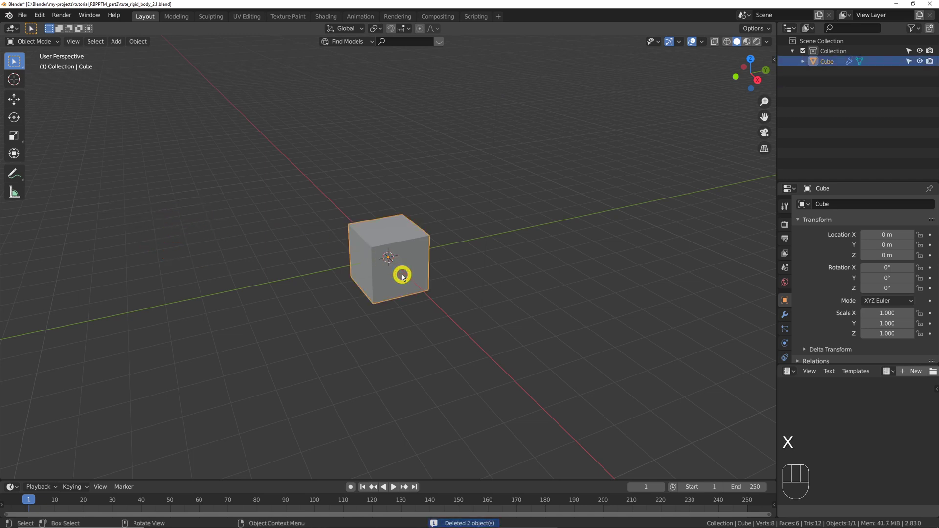
pyautogui.press('g')
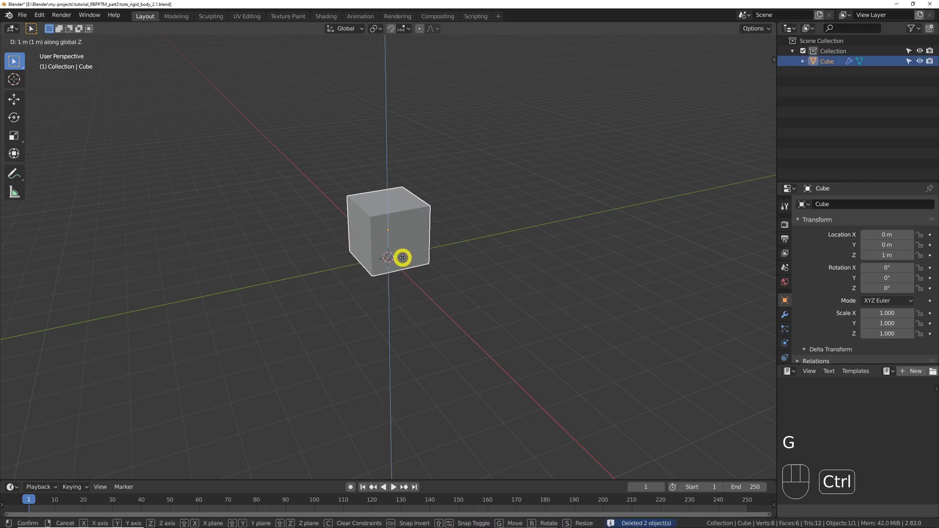
pyautogui.press('q')
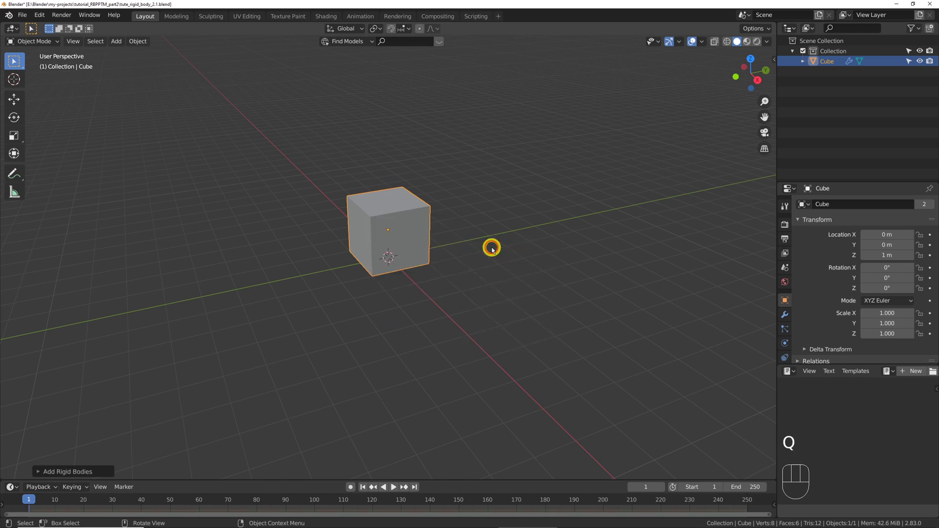
# - Add a plane offset along X, make it a passive rigid body and play the simulation
pyautogui.press('shift+a')
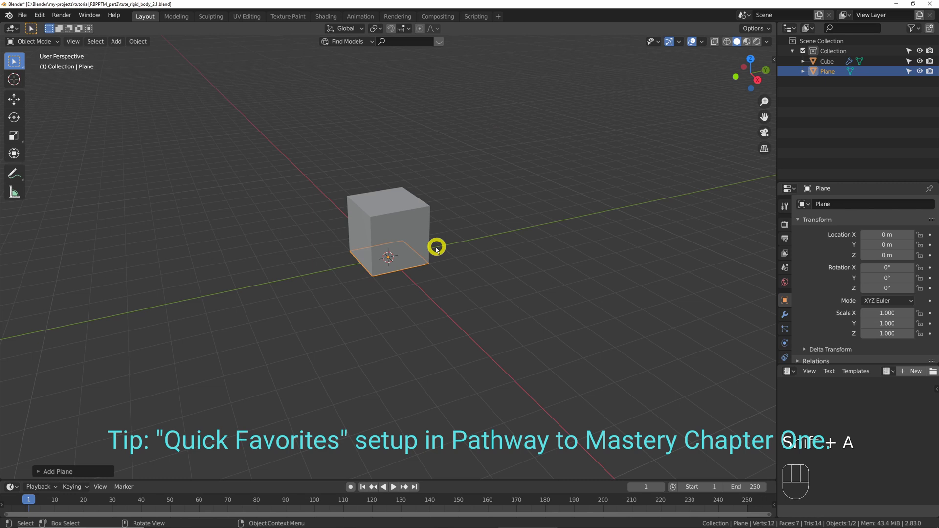
pyautogui.moveTo(431, 264); pyautogui.dragTo(483, 272)
pyautogui.press('g')
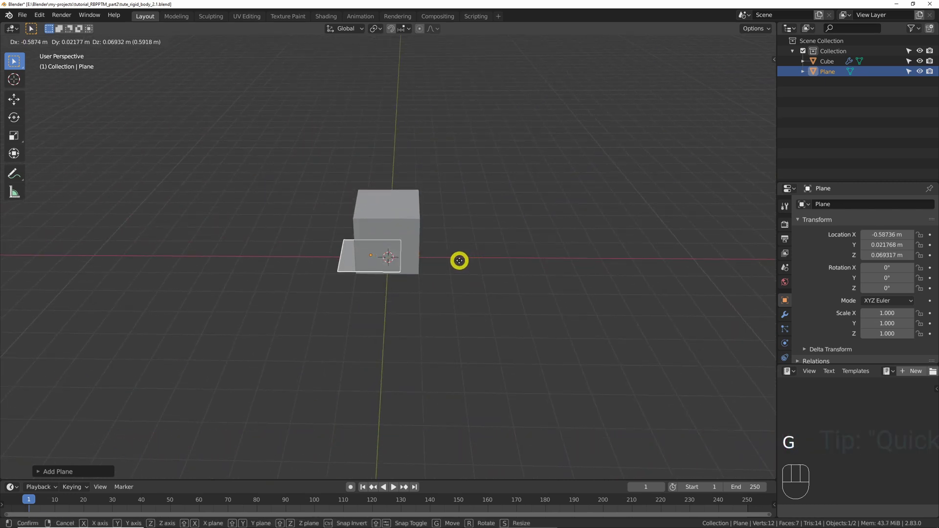
pyautogui.press('q')
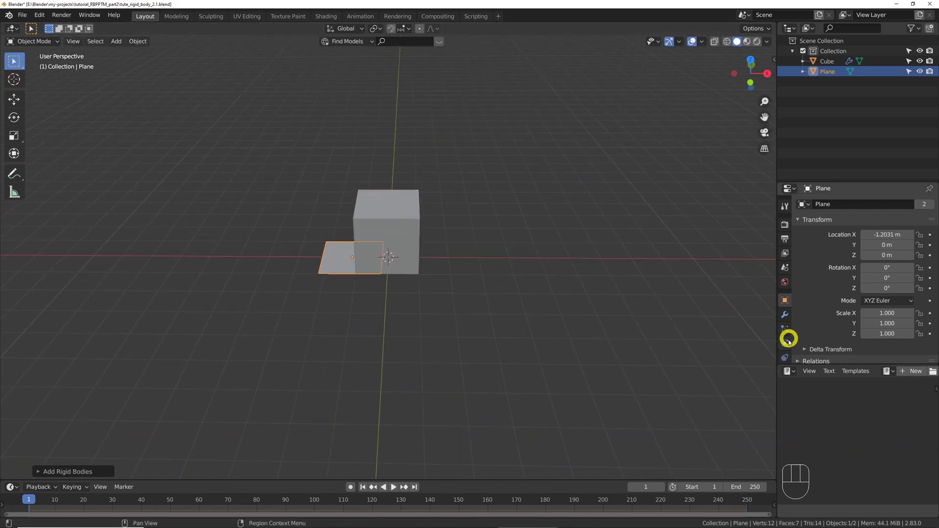
pyautogui.click(788, 356)
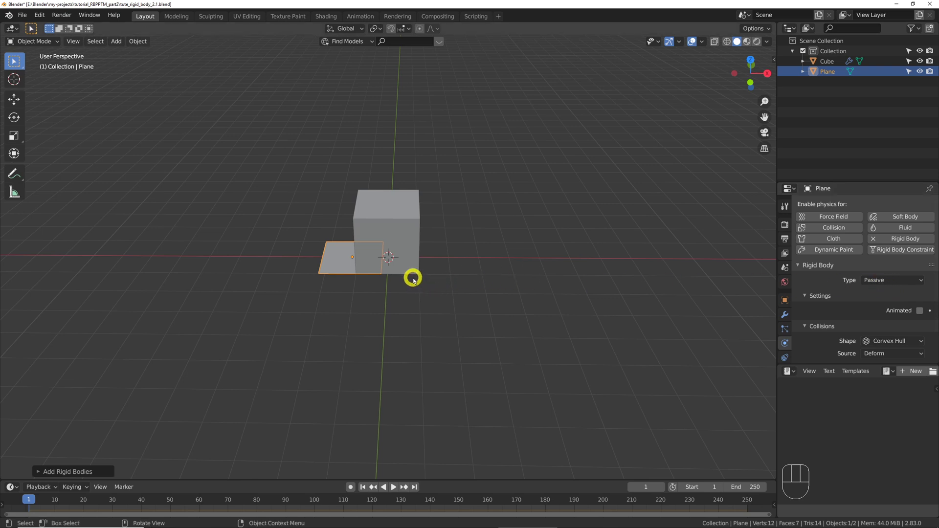
pyautogui.click(759, 500)
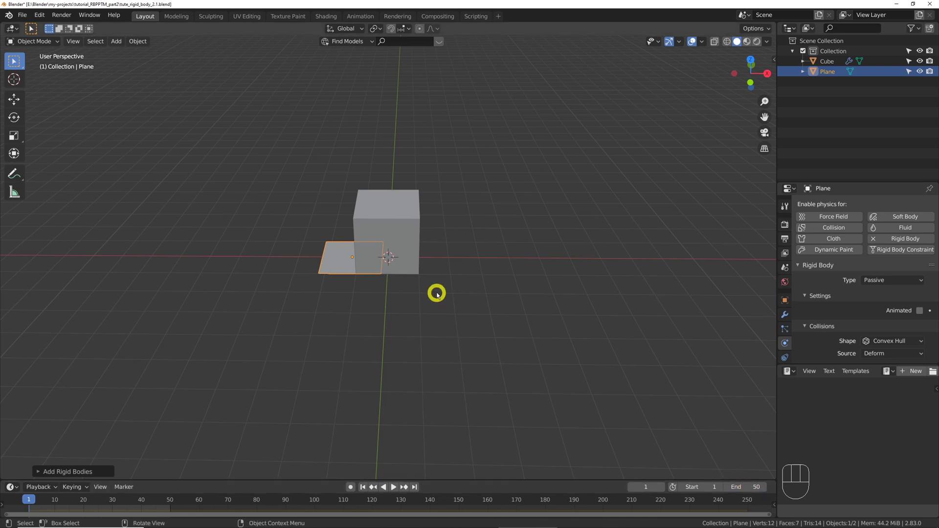
pyautogui.click(438, 303)
pyautogui.press('space')
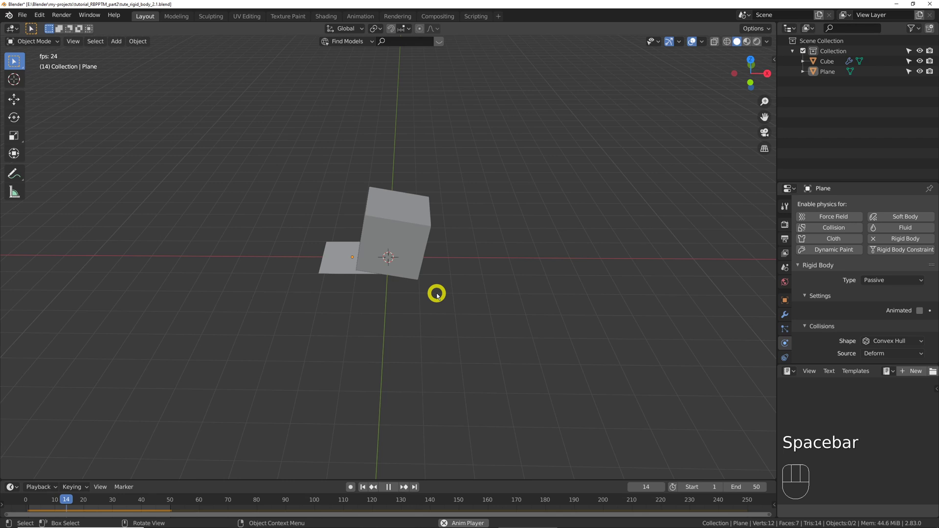
# - Stop at frame 1, select the cube, enable Affect Only Origins and test a first move
pyautogui.press('space')
pyautogui.press('shift+Left')
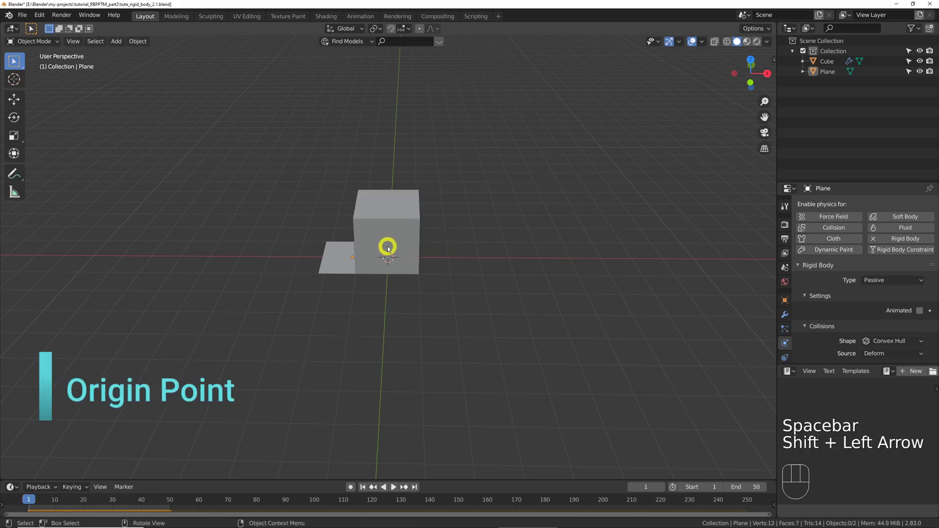
pyautogui.click(389, 257)
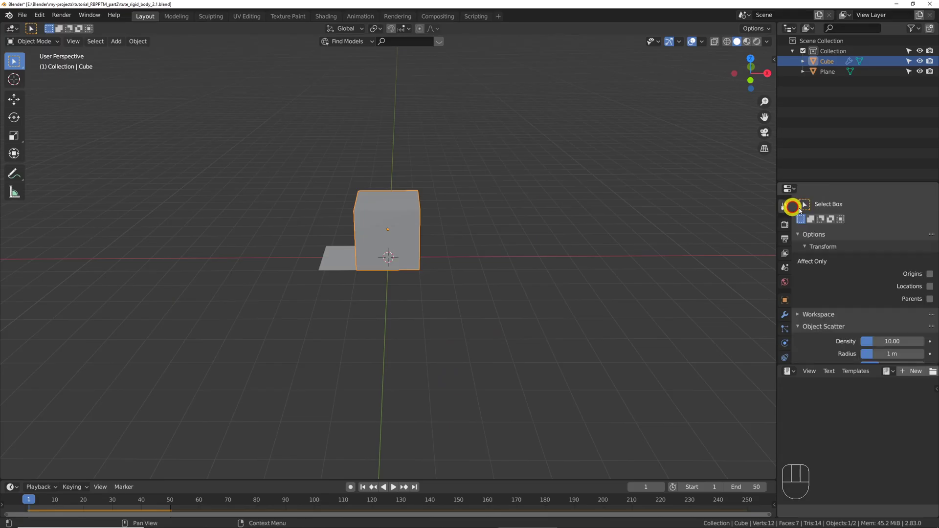
pyautogui.press('g')
pyautogui.press('space')
pyautogui.press('space')
pyautogui.press('shift+Left')
# - Move the cube's origin outside the cube to one side and replay its fall
pyautogui.press('g')
pyautogui.middleClick(419, 275)
pyautogui.middleClick(438, 276)
pyautogui.moveTo(439, 266); pyautogui.dragTo(451, 245)
pyautogui.press('space')
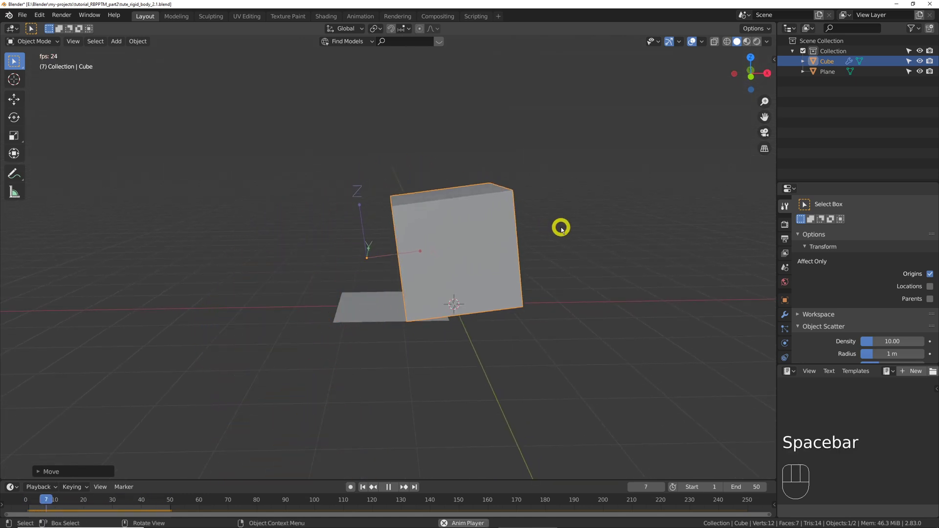
# - Extrude the plane downward into a thick slab in Edit Mode and return to Object Mode
pyautogui.press('e')
pyautogui.press('Tab')
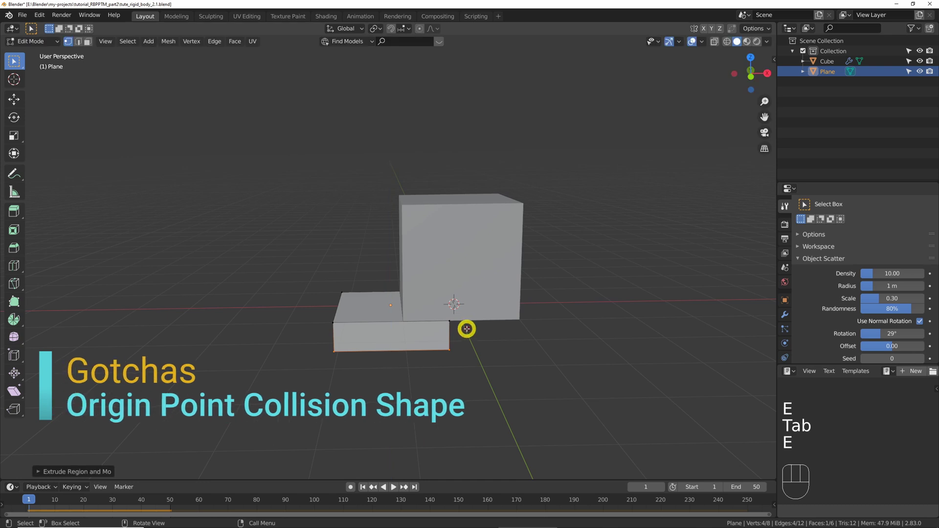
pyautogui.press('a')
pyautogui.press('s')
pyautogui.press('Tab')
pyautogui.press('q')
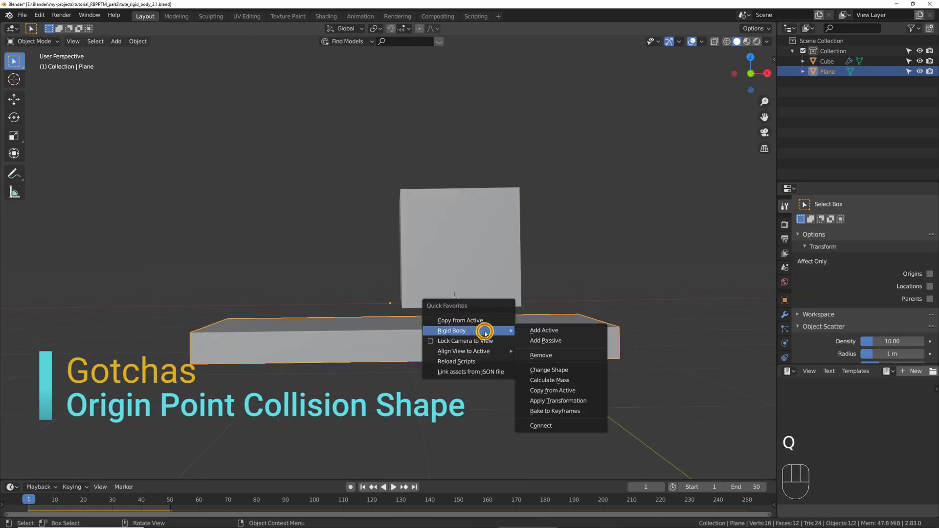
pyautogui.press('space')
pyautogui.press('shift+Left')
# - Set the slab's Rigid Body Shape to Box, reset its origin to geometry and replay so the cube lands flat
pyautogui.click(788, 355)
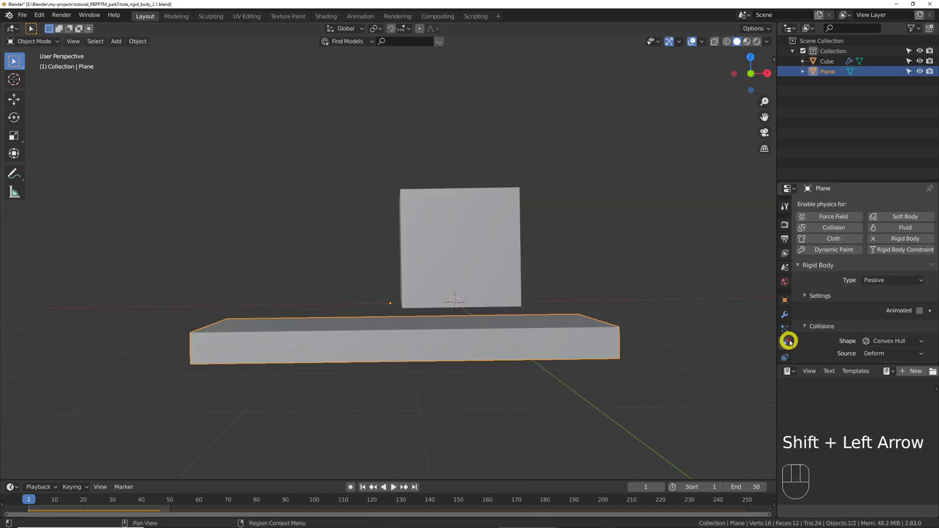
pyautogui.moveTo(891, 318); pyautogui.dragTo(881, 331)
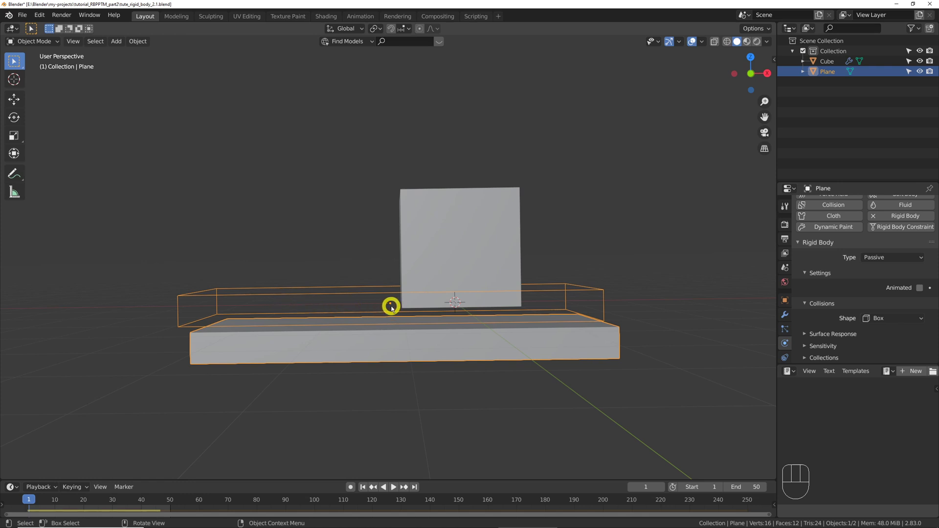
pyautogui.press('space')
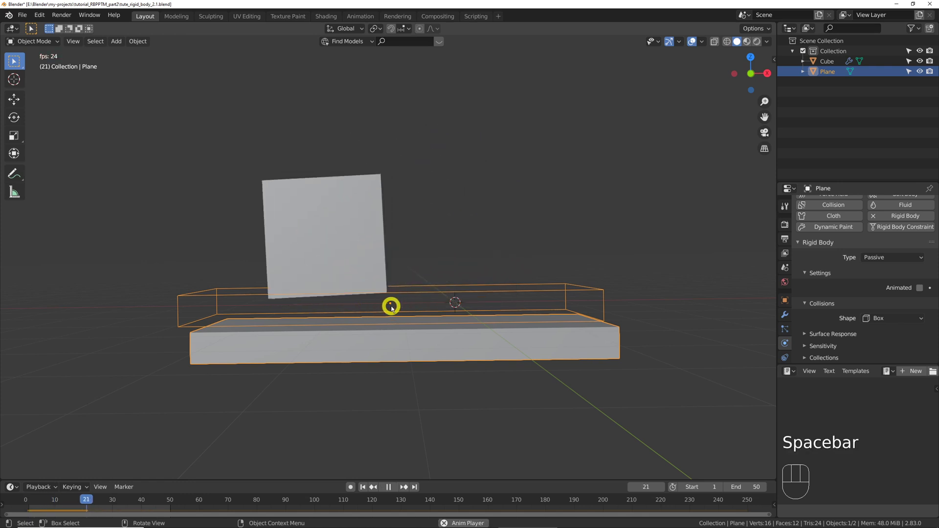
pyautogui.moveTo(397, 317); pyautogui.dragTo(397, 316)
pyautogui.middleClick(458, 329)
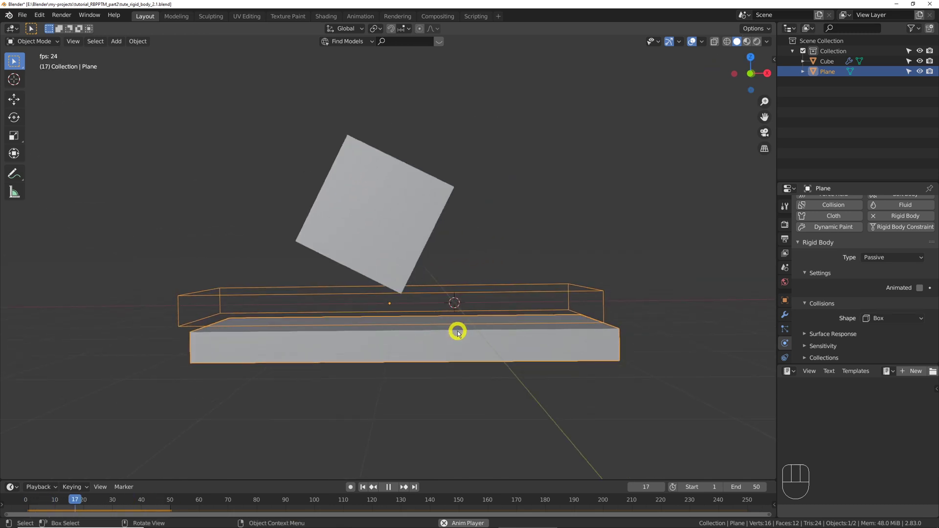
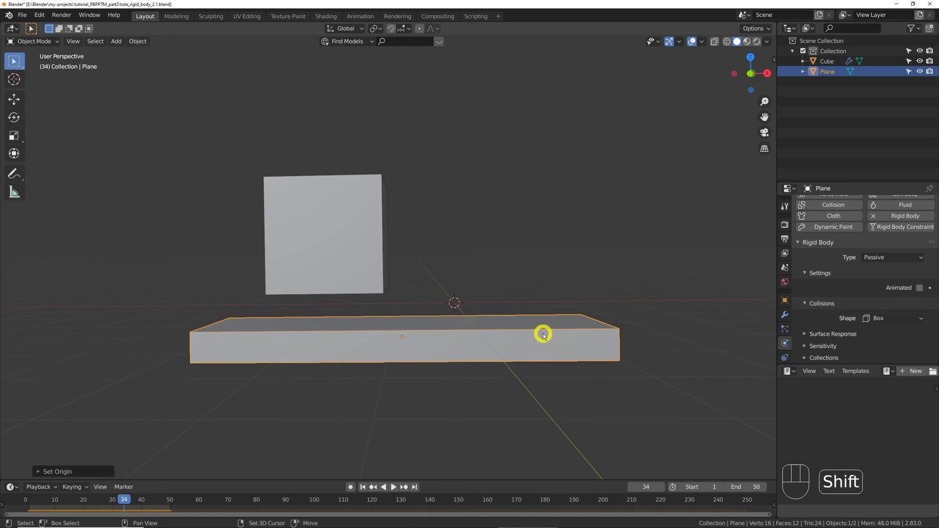
pyautogui.press('shift+Left')
pyautogui.press('space')
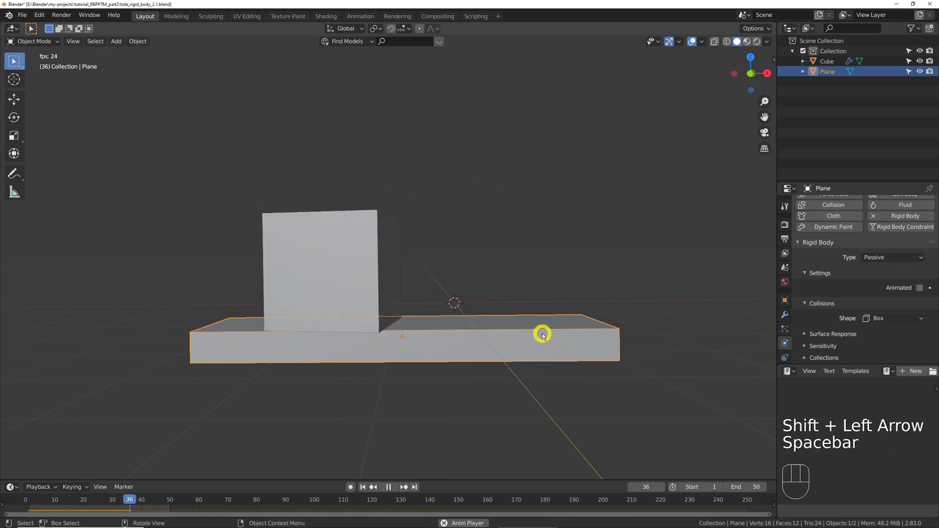
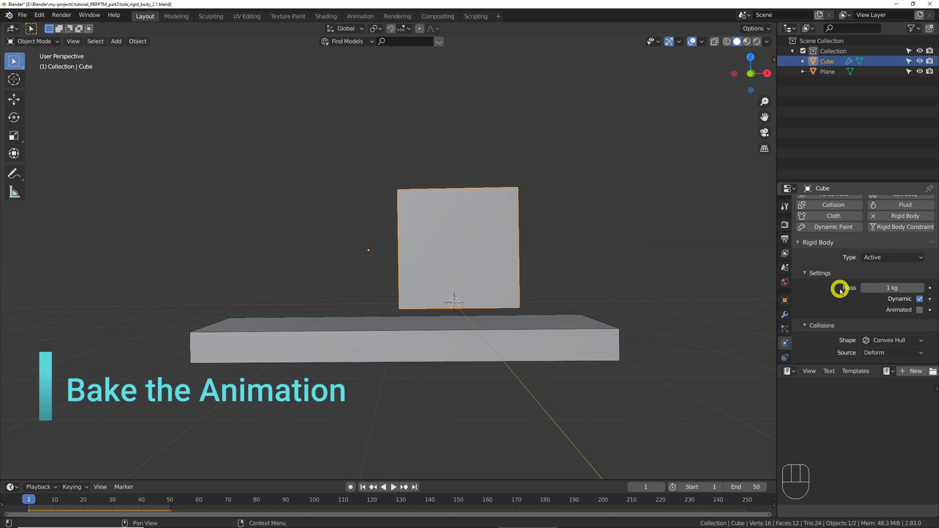
# - Enlarge the timeline area, play the scene and rewind to frame 1
pyautogui.click(505, 266)
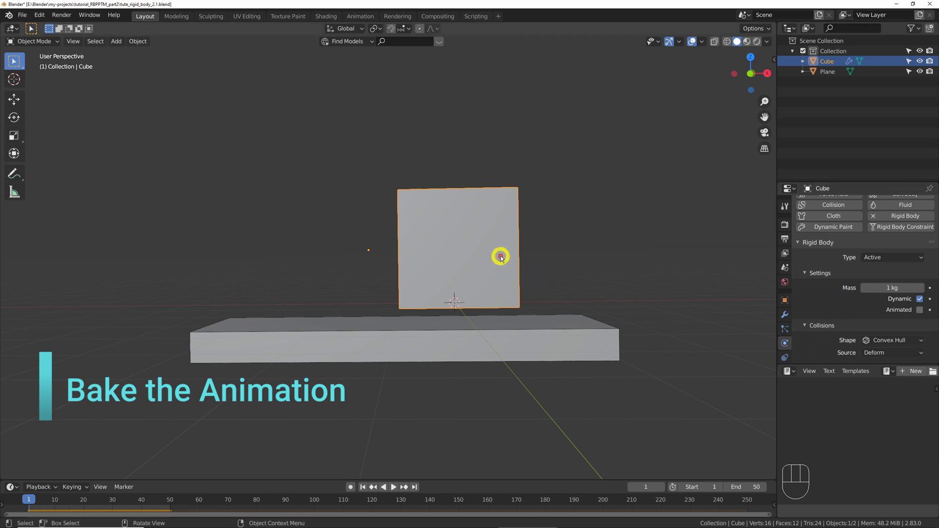
pyautogui.press('q')
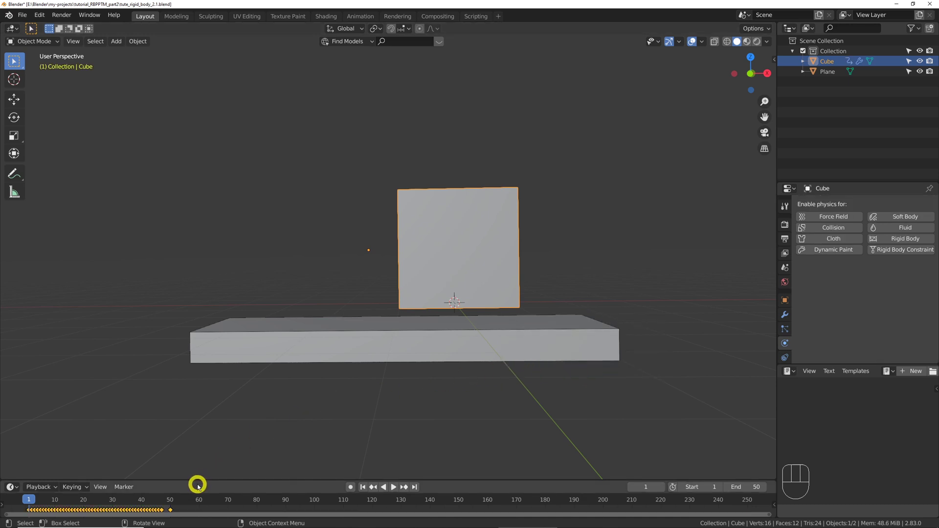
pyautogui.moveTo(196, 491); pyautogui.dragTo(183, 437)
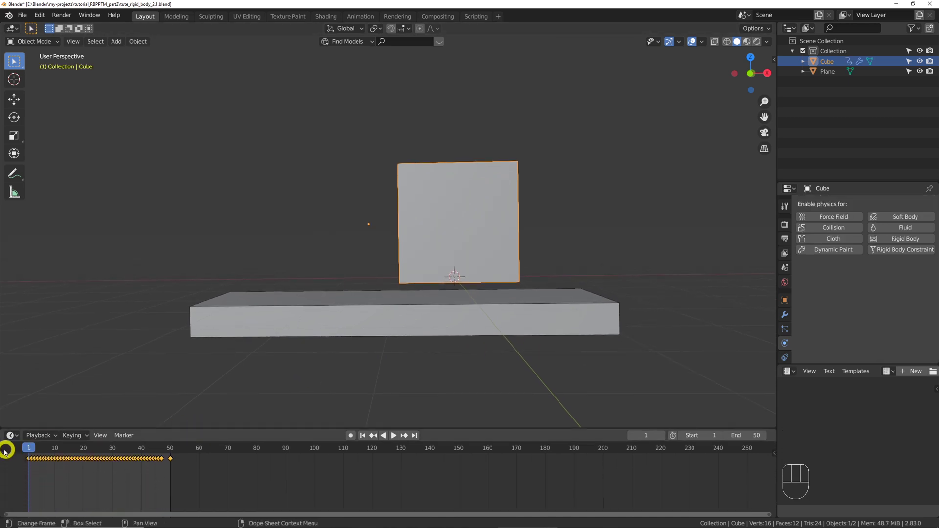
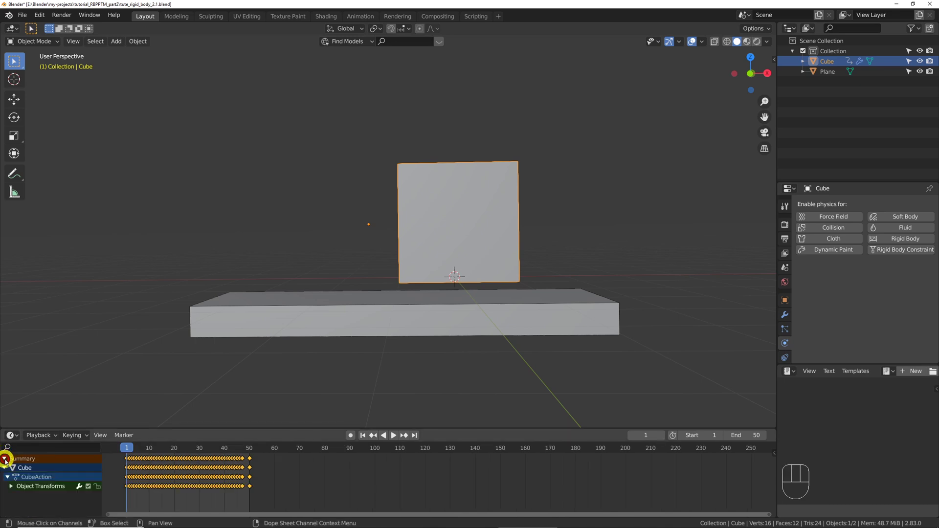
pyautogui.press('space')
pyautogui.press('space')
pyautogui.press('shift+Left')
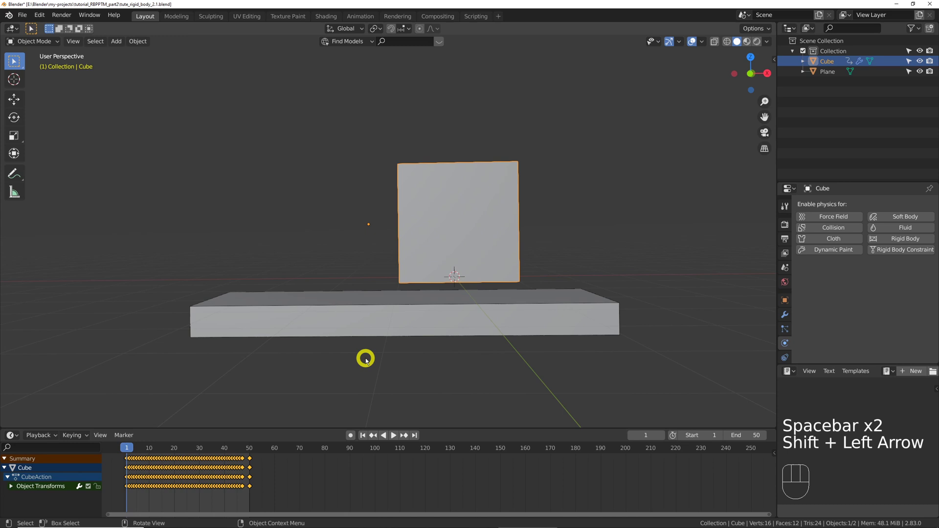
# - Delete the plane, play the fall, then bring up Bake To Keyframes for frames 1–250
pyautogui.click(380, 327)
pyautogui.press('x')
pyautogui.click(379, 350)
pyautogui.press('space')
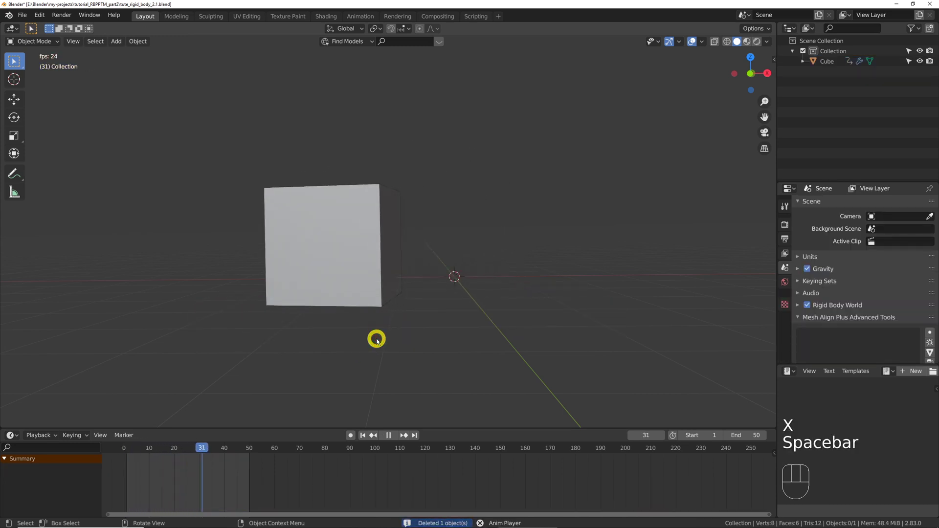
pyautogui.press('space')
pyautogui.press('shift+Left')
pyautogui.press('shift+g')
# - Play the baked pyramid animation a few times from frame 1
pyautogui.press('q')
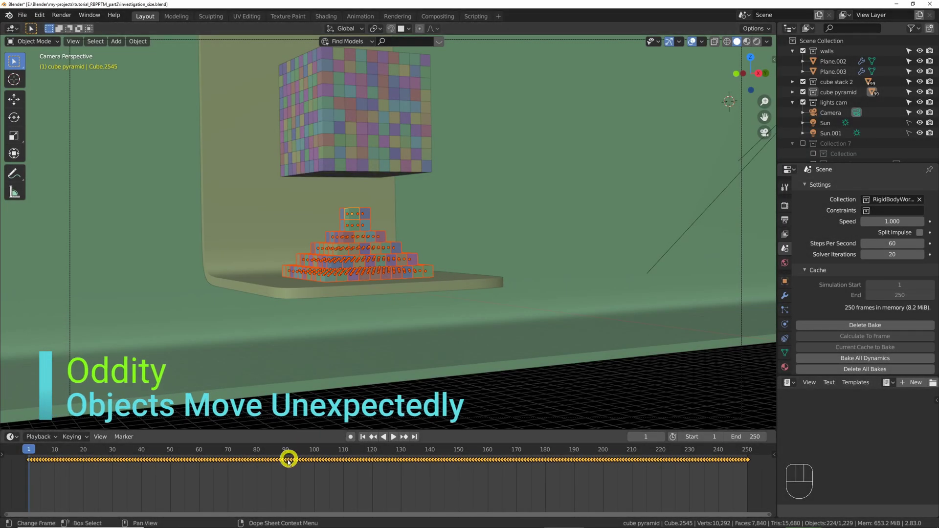
pyautogui.press('space')
pyautogui.press('space')
pyautogui.press('shift+Left')
pyautogui.press('space')
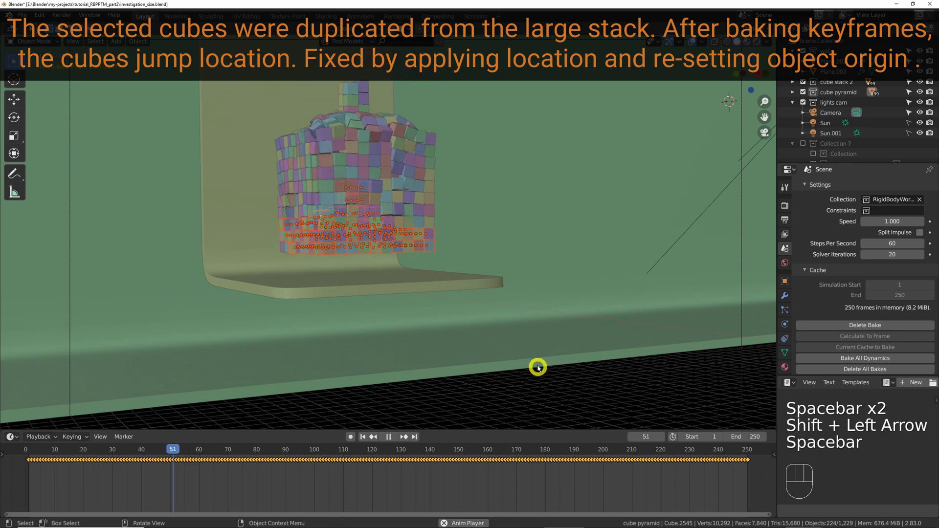
pyautogui.press('space')
pyautogui.press('shift+Left')
pyautogui.press('space')
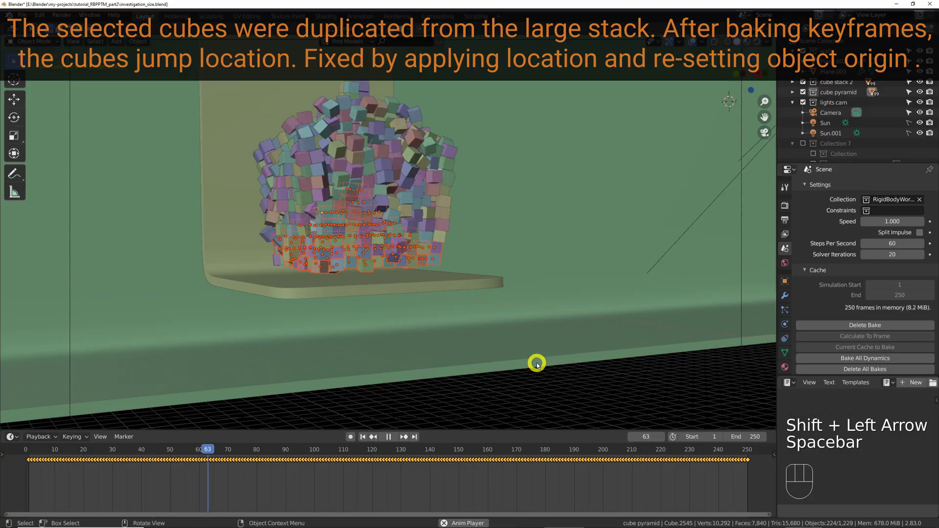
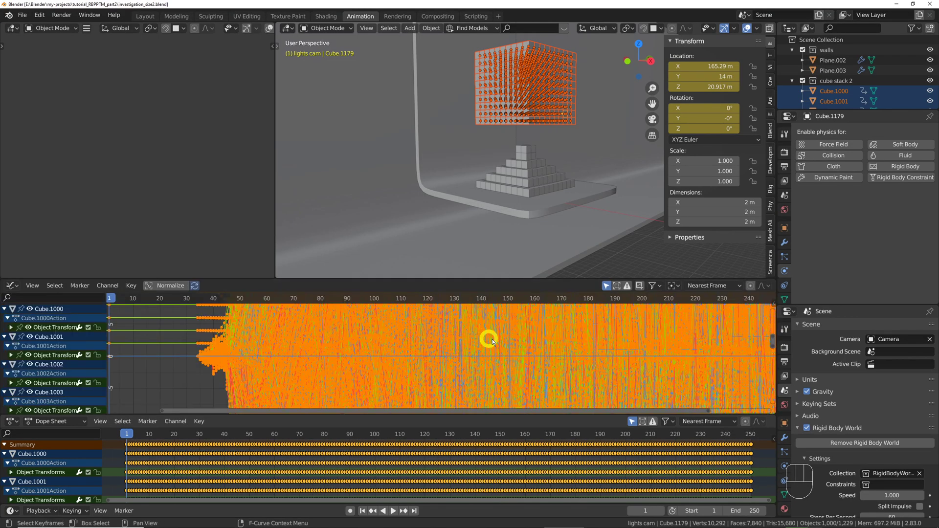
# - In the Animation workspace select the cubes' baked keyframes and bring up the Key menu to decimate them
pyautogui.press('a')
pyautogui.moveTo(132, 266); pyautogui.dragTo(175, 471)
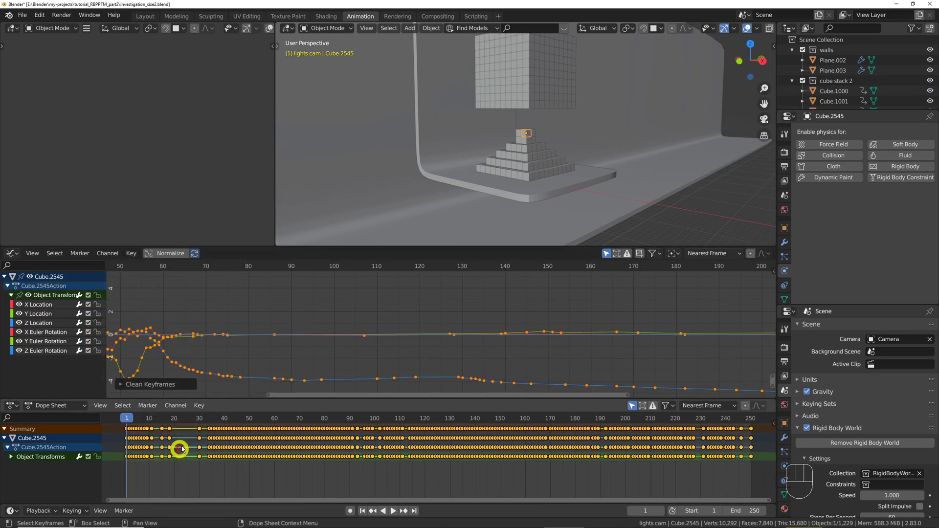
pyautogui.moveTo(188, 451); pyautogui.dragTo(223, 394)
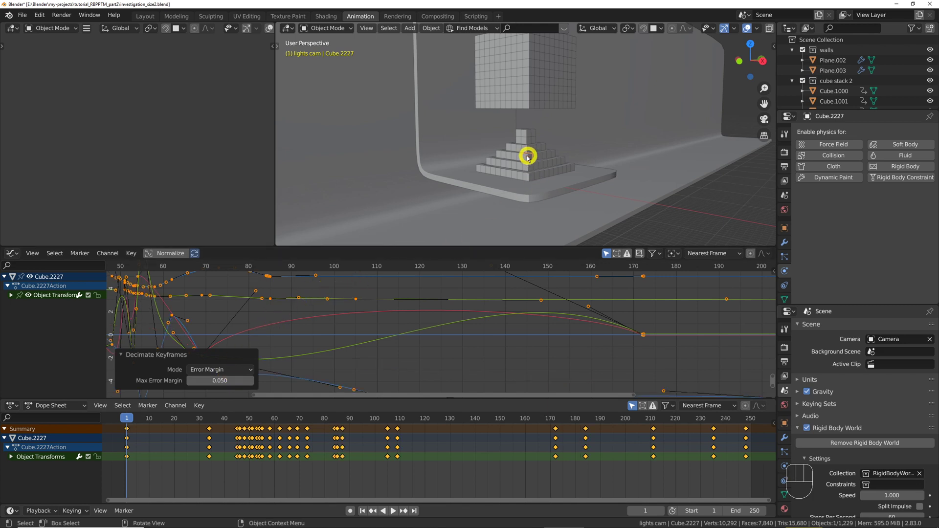
pyautogui.click(528, 159)
pyautogui.click(189, 453)
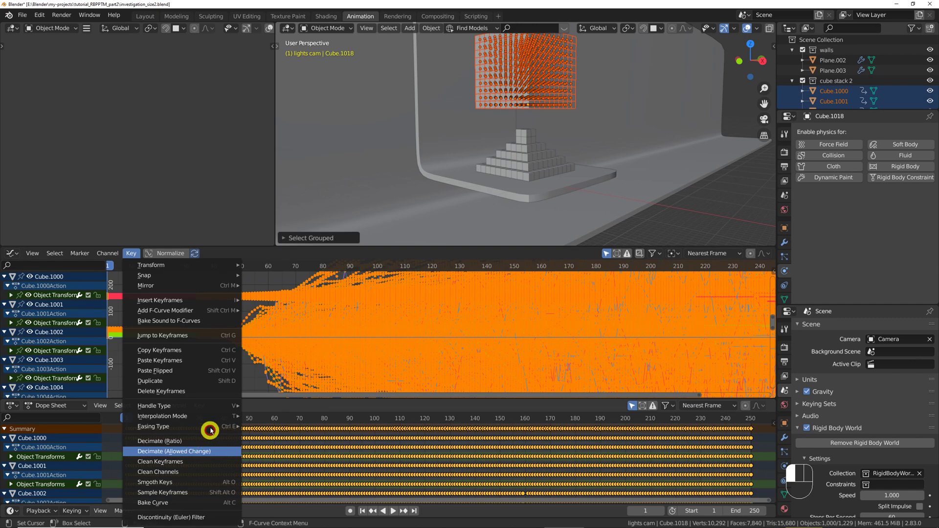
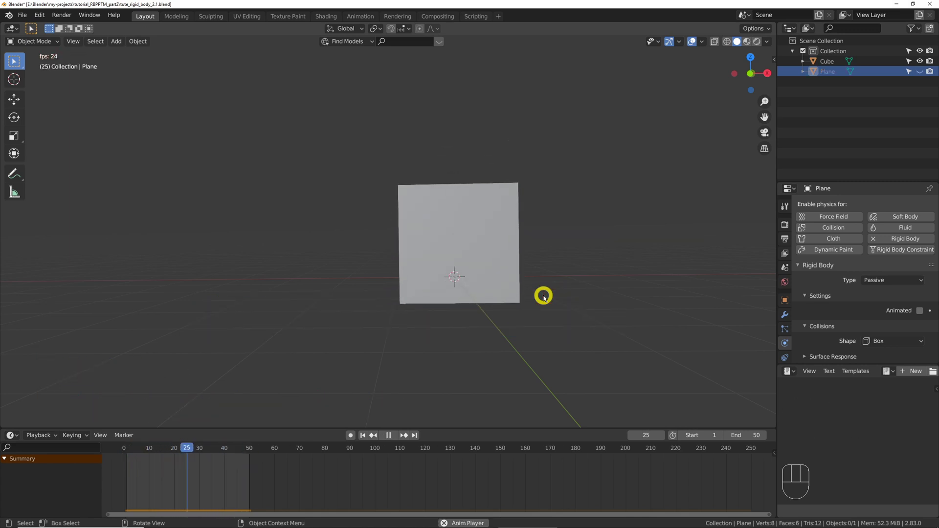
# - Stop at frame 1, select the Cube and unhide the plane with Alt+H
pyautogui.press('space')
pyautogui.press('shift+Left')
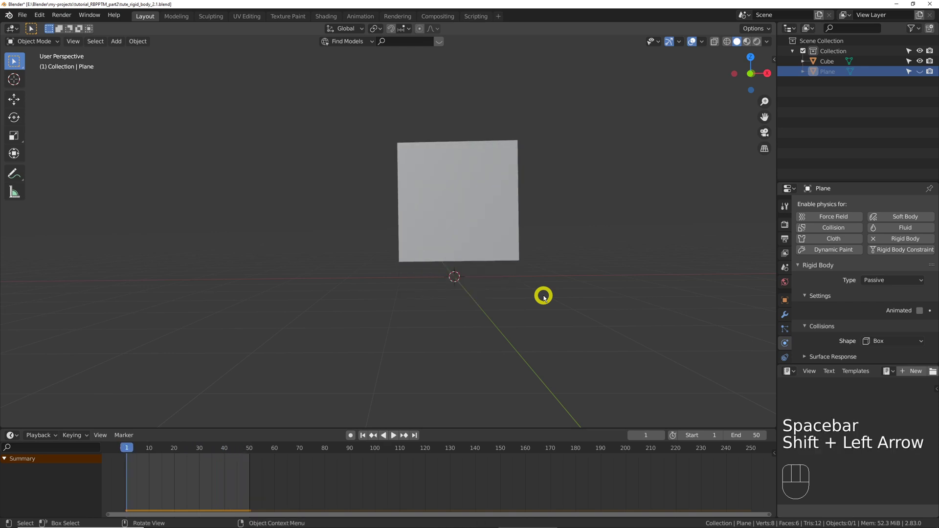
pyautogui.click(545, 306)
pyautogui.press('alt+h')
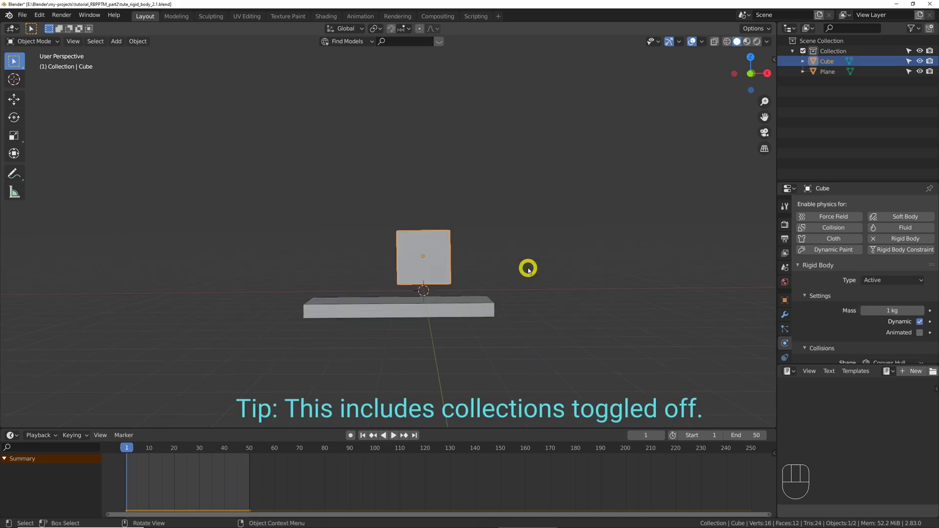
# - Shrink and reposition the falling cube, then play and rewind
pyautogui.press('s')
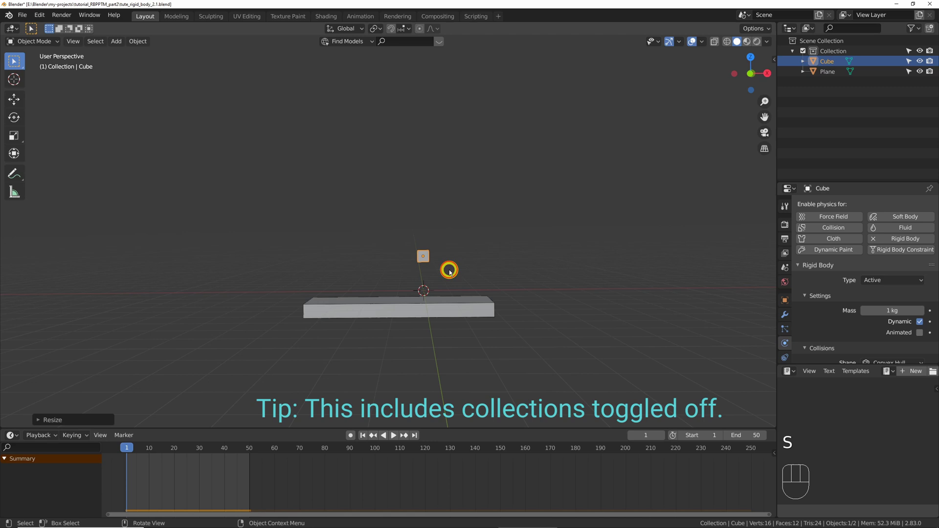
pyautogui.press('g')
pyautogui.press('space')
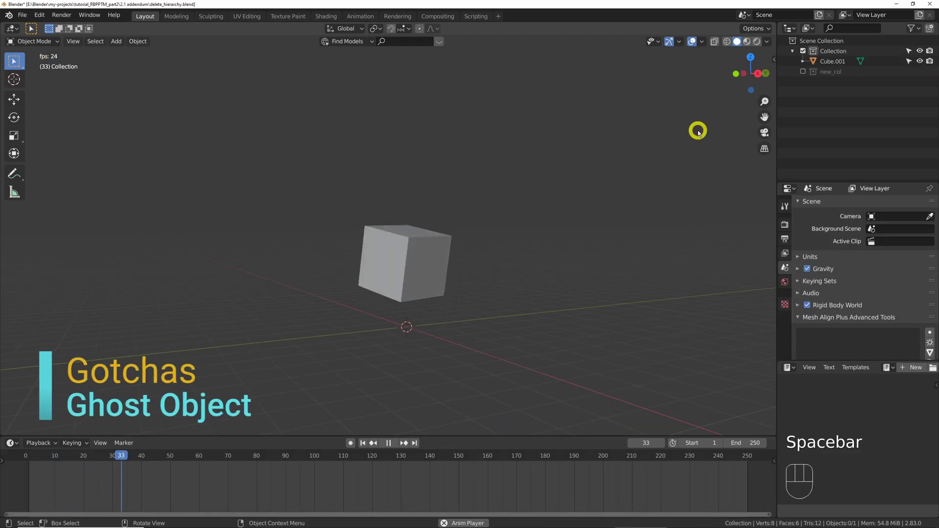
pyautogui.press('space')
pyautogui.press('shift+Left')
# - Enable the new_col collection and play the two-cube simulation
pyautogui.click(805, 85)
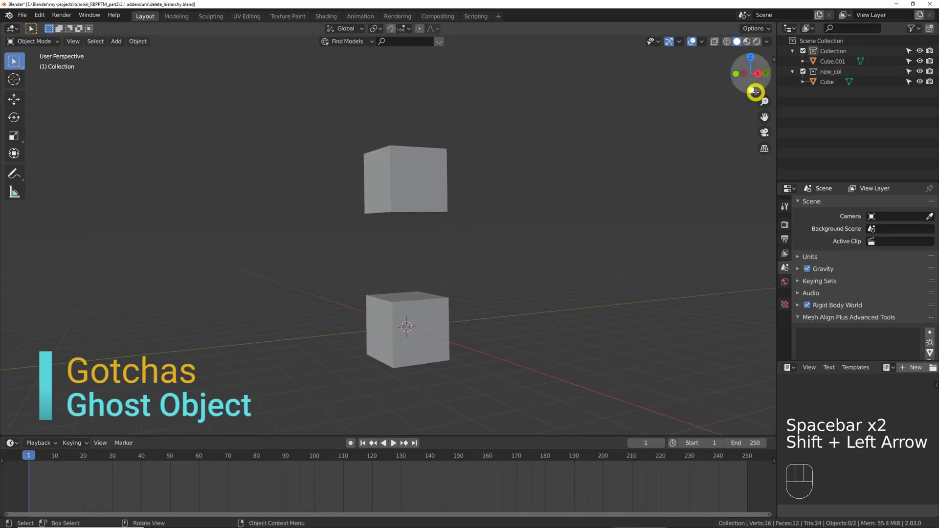
pyautogui.press('space')
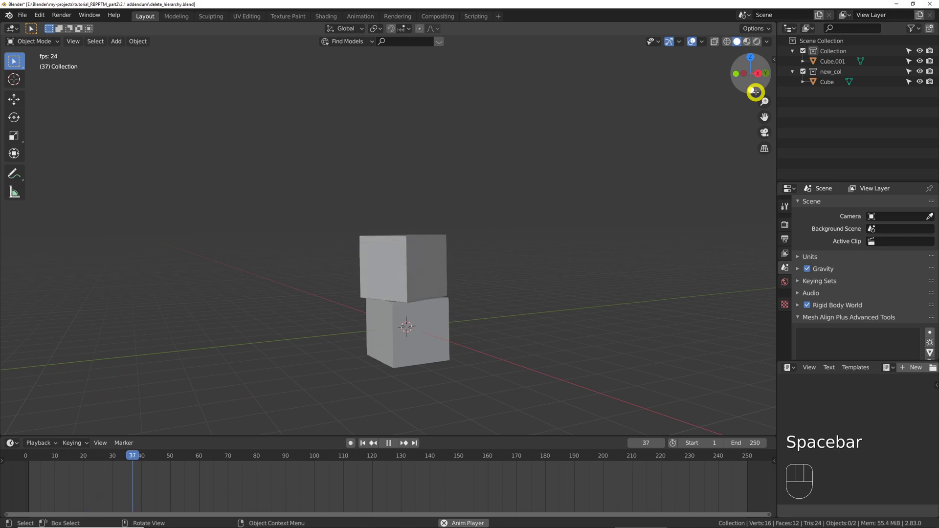
pyautogui.moveTo(828, 76); pyautogui.dragTo(820, 151)
pyautogui.click(682, 145)
pyautogui.press('space')
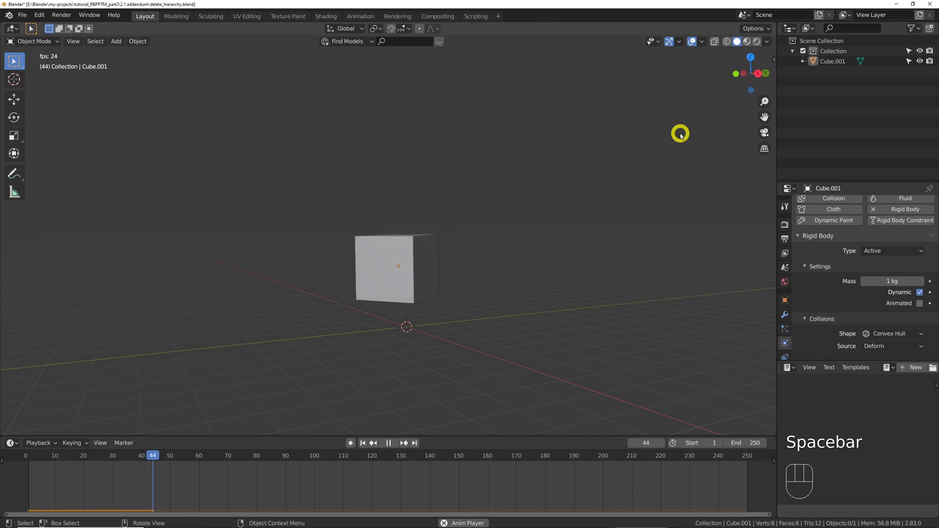
pyautogui.press('space')
# - Delete the new_col collection with its cube in the Outliner and replay the fall
pyautogui.press('ctrl+z')
pyautogui.press('x')
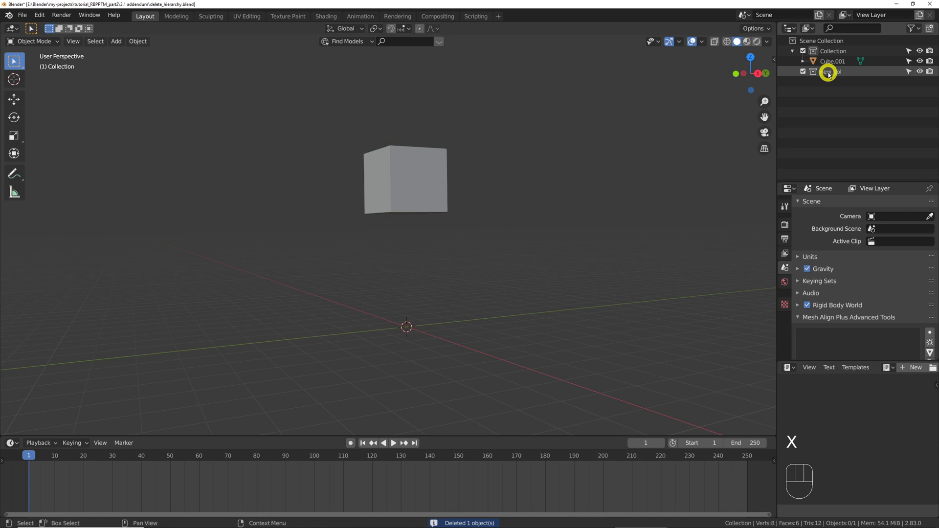
pyautogui.click(829, 83)
pyautogui.press('Delete')
pyautogui.press('space')
pyautogui.press('space')
pyautogui.press('shift+Left')
# - Annotate a circle with a question mark at the empty spot Cube.001 still hits, then play
pyautogui.press('d')
pyautogui.press('d')
pyautogui.press('d')
pyautogui.moveTo(413, 299); pyautogui.dragTo(423, 299)
pyautogui.press('d')
pyautogui.press('d')
pyautogui.press('d')
pyautogui.moveTo(418, 309); pyautogui.dragTo(415, 351)
pyautogui.press('d')
pyautogui.press('d')
pyautogui.press('space')
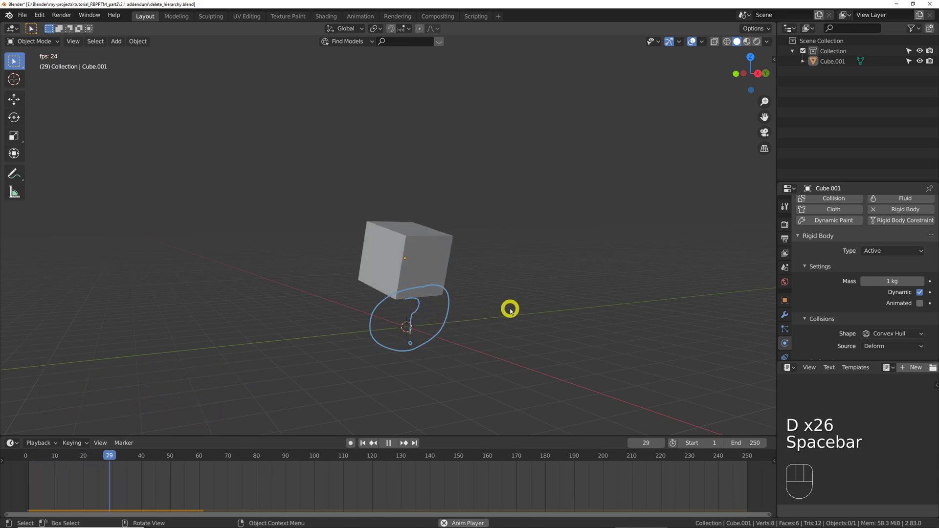
pyautogui.press('space')
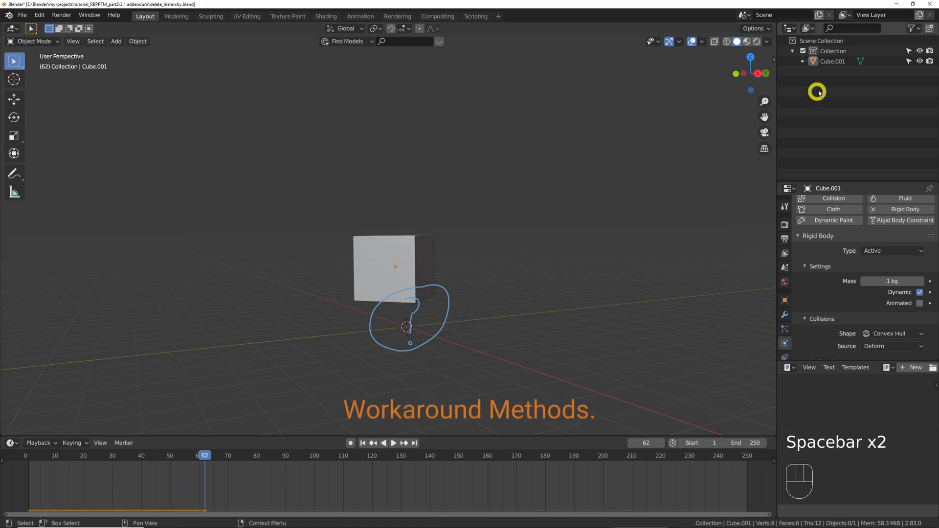
# - Move Cube.001 slightly and replay to confirm it still hits the unseen object
pyautogui.press('g')
pyautogui.click(477, 193)
pyautogui.press('space')
pyautogui.press('space')
pyautogui.press('shift+Left')
# - Switch the Outliner to Blender File and locate the orphaned Cube in the Objects list
pyautogui.click(848, 260)
pyautogui.click(848, 259)
pyautogui.moveTo(893, 269); pyautogui.dragTo(852, 310)
pyautogui.click(668, 253)
pyautogui.moveTo(814, 40); pyautogui.dragTo(822, 164)
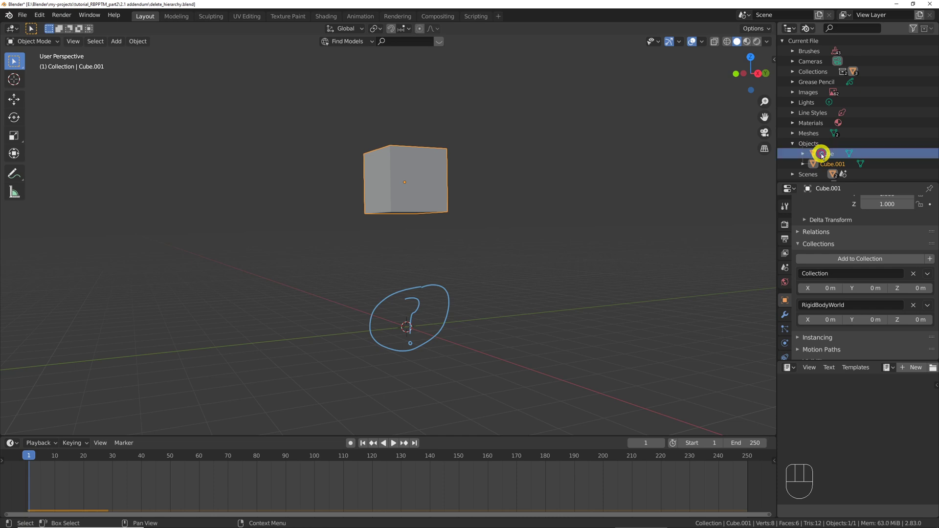
pyautogui.moveTo(834, 163); pyautogui.dragTo(807, 192)
# - Run bpy.context.scene.collection.objects.link(bpy.data.objects['Cube']) in the console and select the restored Cube
pyautogui.press('space')
pyautogui.press('ctrl+v')
pyautogui.press('Return')
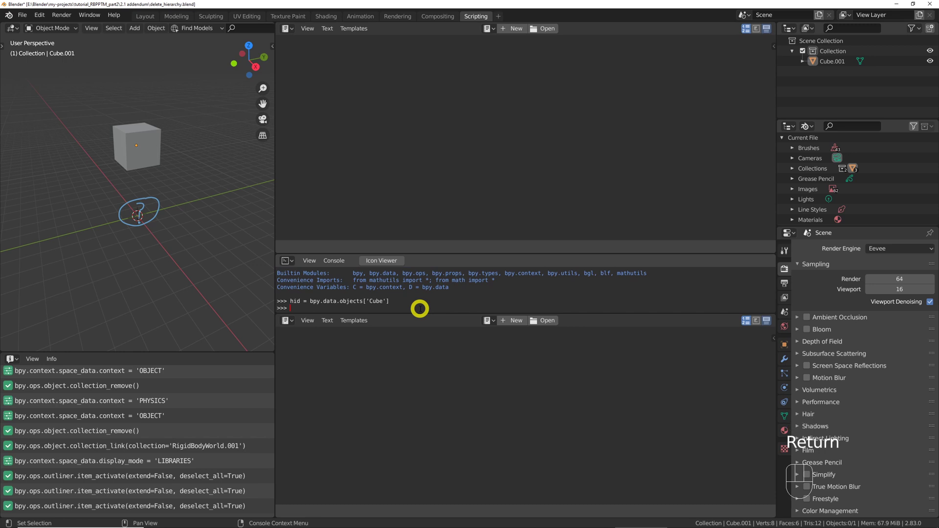
pyautogui.press('shift+0')
pyautogui.click(127, 238)
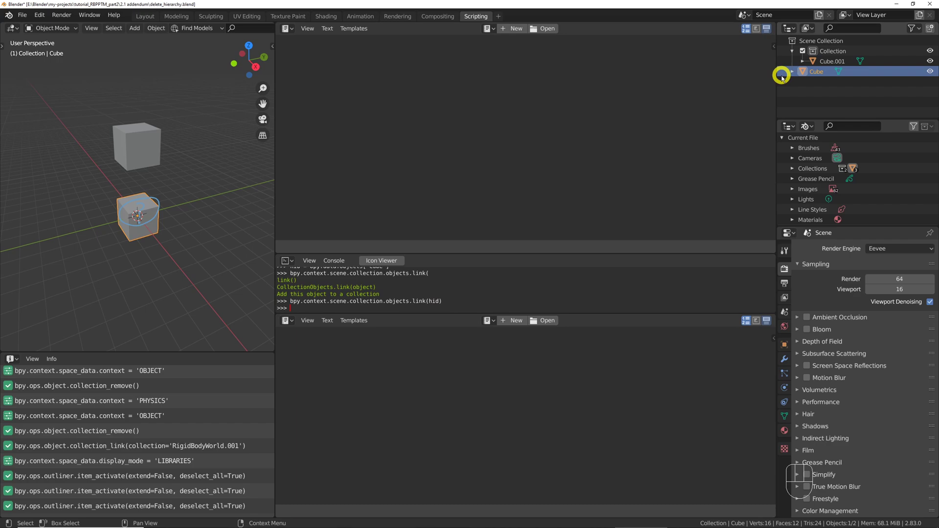
# - Play the pyramid stack and zoom in on the odd cube's misaligned Convex Hull edges
pyautogui.press('space')
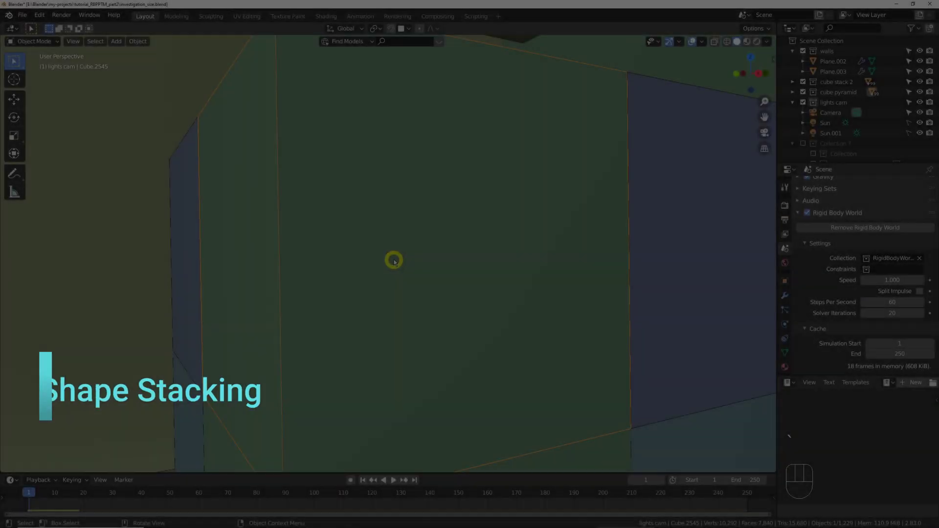
pyautogui.middleClick(406, 275)
pyautogui.moveTo(880, 355); pyautogui.dragTo(883, 420)
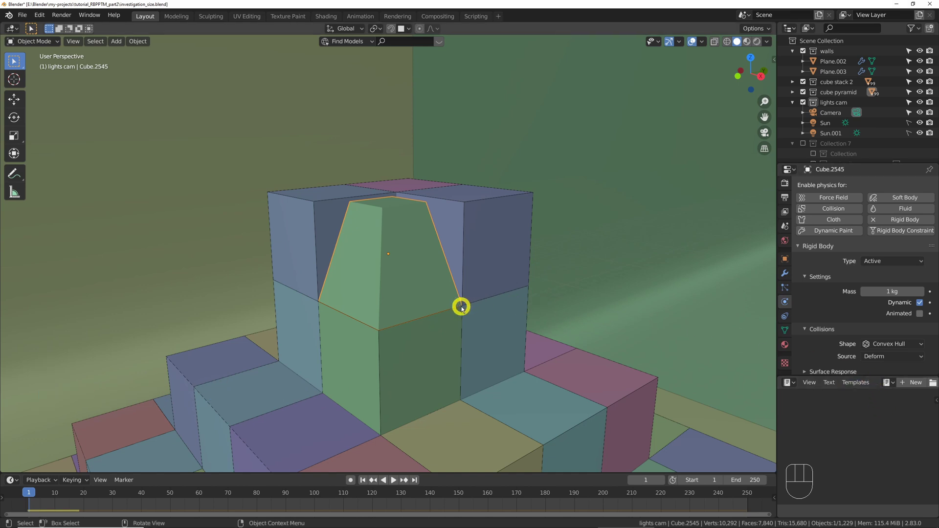
pyautogui.press('d')
pyautogui.moveTo(463, 317); pyautogui.dragTo(575, 277)
pyautogui.press('space')
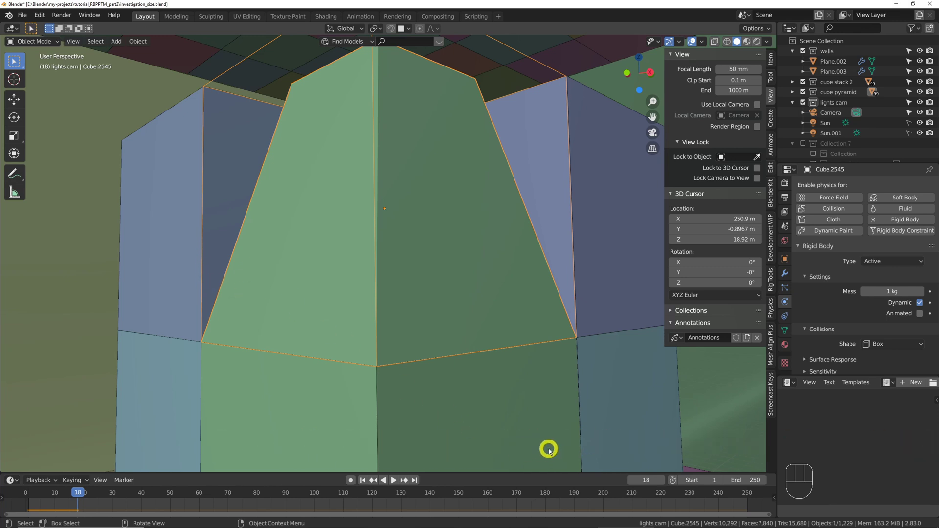
pyautogui.press('d')
# - Set that cube's collision Shape to Box, then to Mesh, and replay the stack
pyautogui.click(888, 366)
pyautogui.moveTo(886, 355); pyautogui.dragTo(887, 427)
pyautogui.press('shift+Left')
pyautogui.press('space')
pyautogui.press('space')
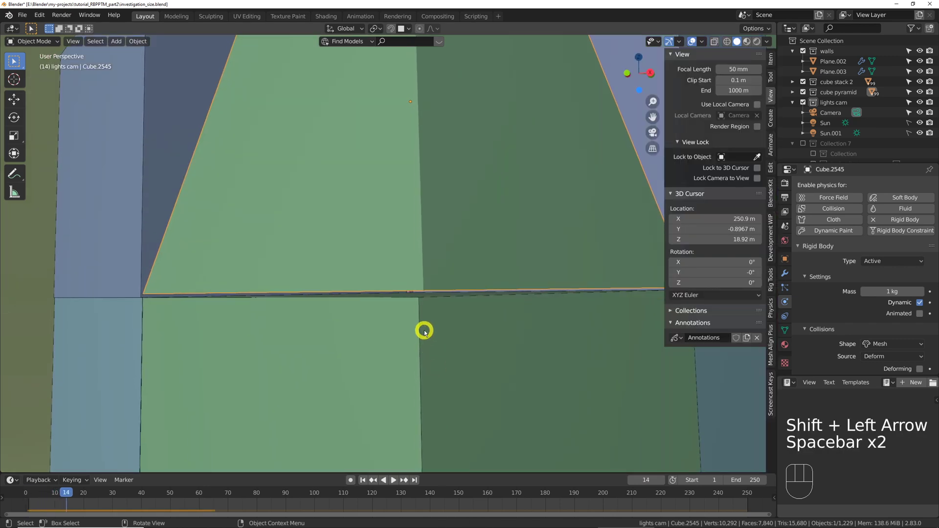
pyautogui.press('d')
pyautogui.click(434, 299)
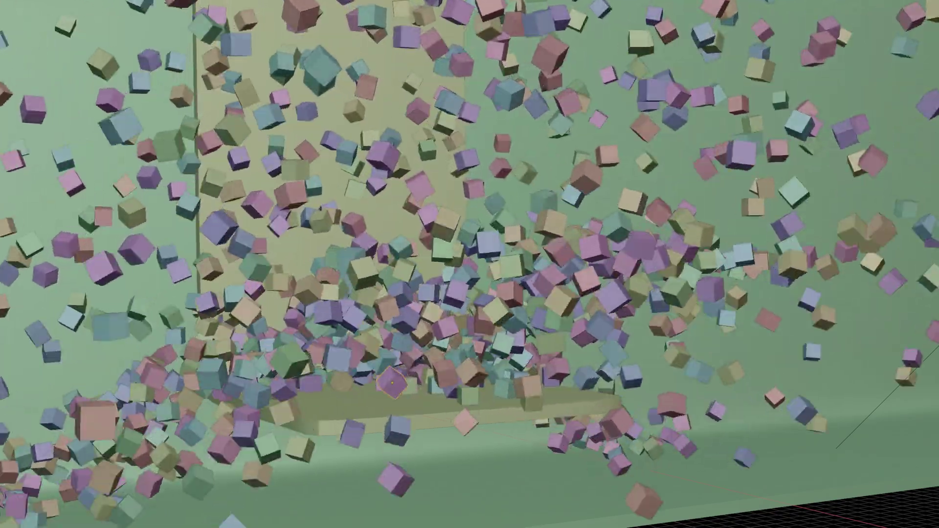
# - Play the cube grid selected (~8 fps), then deselected to reach about 31 fps
pyautogui.press('shift+Left')
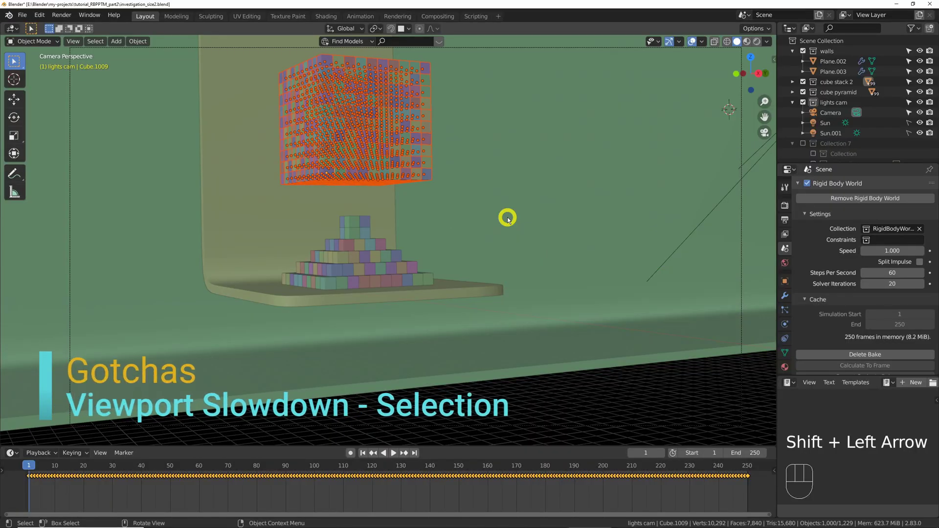
pyautogui.press('space')
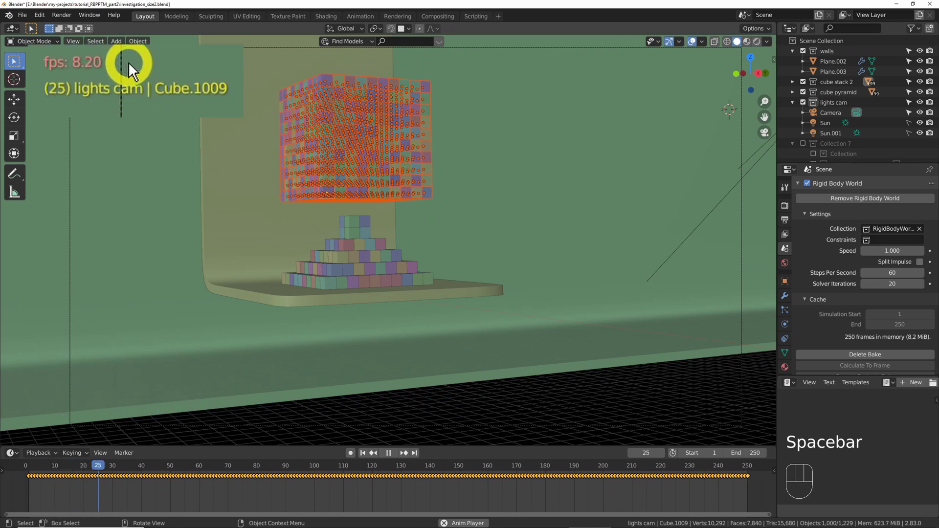
pyautogui.press('space')
pyautogui.click(440, 414)
pyautogui.press('shift+Left')
pyautogui.press('space')
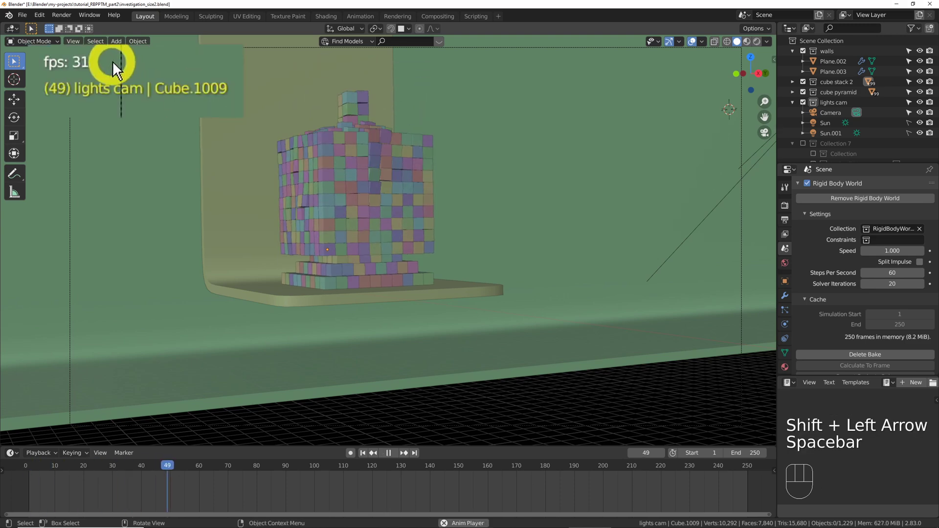
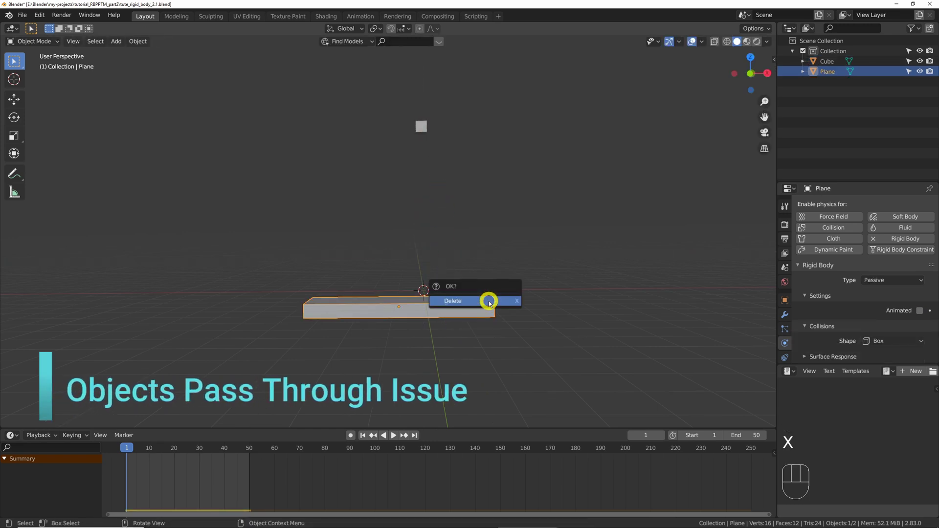
# - Add a new small plane under the falling cube and make it a passive rigid body
pyautogui.press('shift+a')
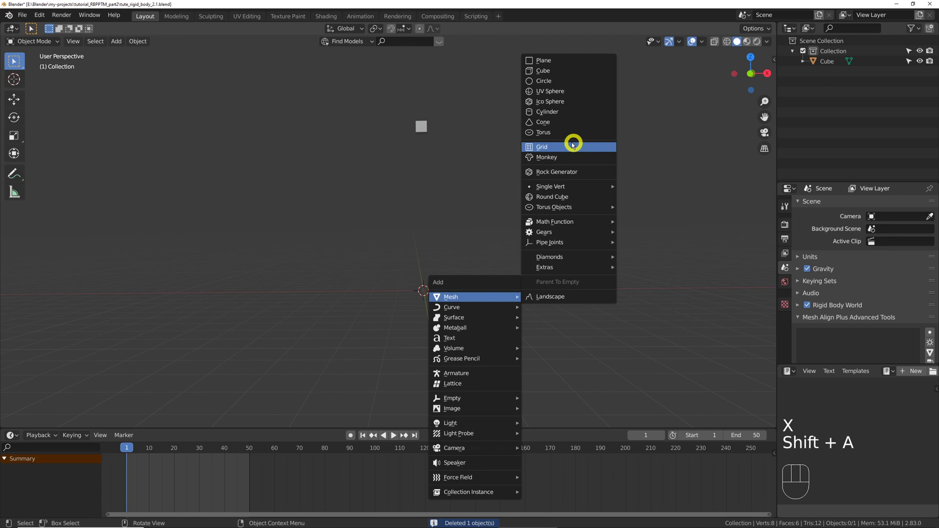
pyautogui.press('q')
pyautogui.press('space')
pyautogui.press('g')
pyautogui.press('shift+Left')
pyautogui.click(476, 232)
pyautogui.press('space')
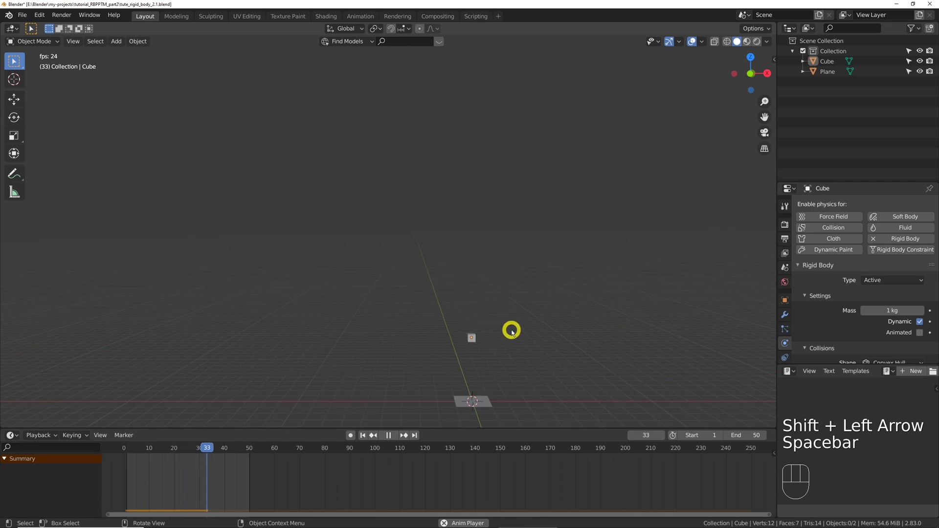
pyautogui.moveTo(515, 327); pyautogui.dragTo(509, 299)
# - Scale the plane, replay the cube landing on it, and begin extruding the plane
pyautogui.press('space')
pyautogui.click(464, 164)
pyautogui.press('s')
pyautogui.press('shift+Left')
pyautogui.press('space')
pyautogui.click(512, 184)
pyautogui.press('space')
pyautogui.click(500, 320)
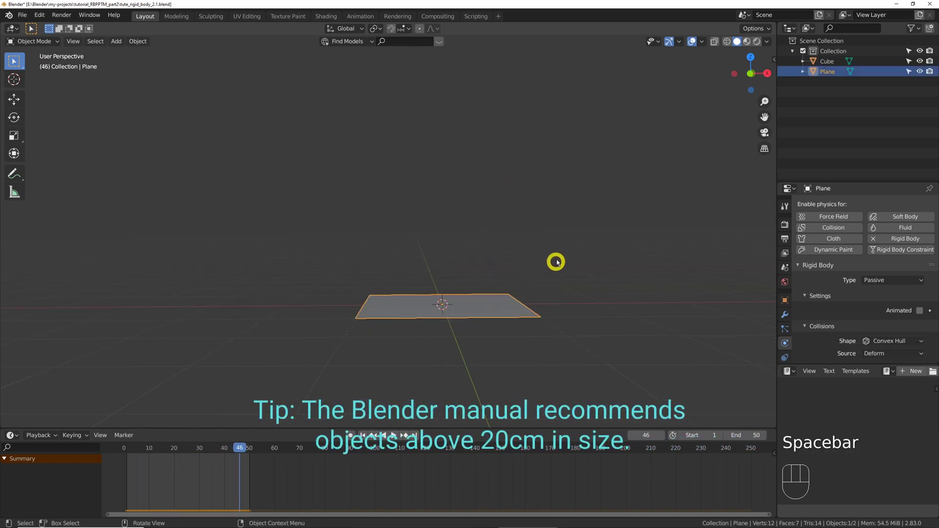
pyautogui.press('Tab')
pyautogui.press('e')
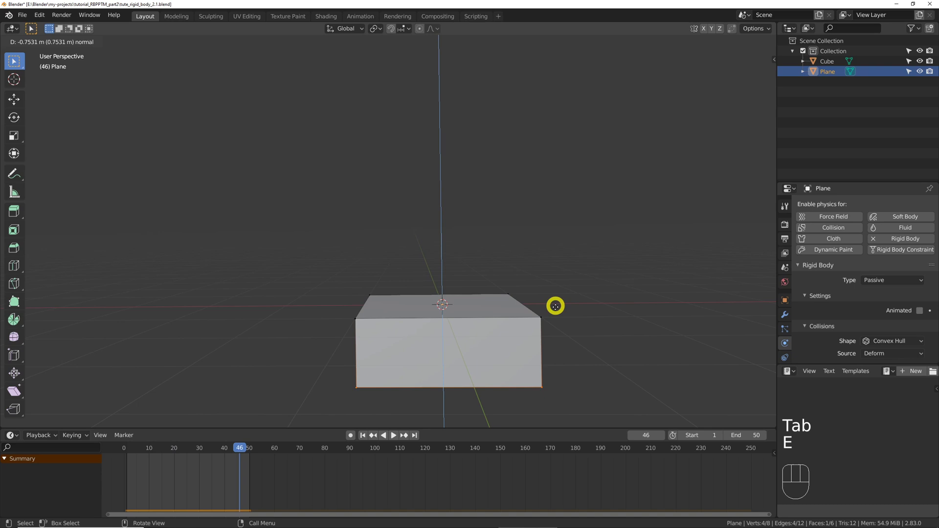
pyautogui.press('Tab')
pyautogui.click(578, 282)
pyautogui.press('space')
pyautogui.moveTo(564, 291); pyautogui.dragTo(565, 299)
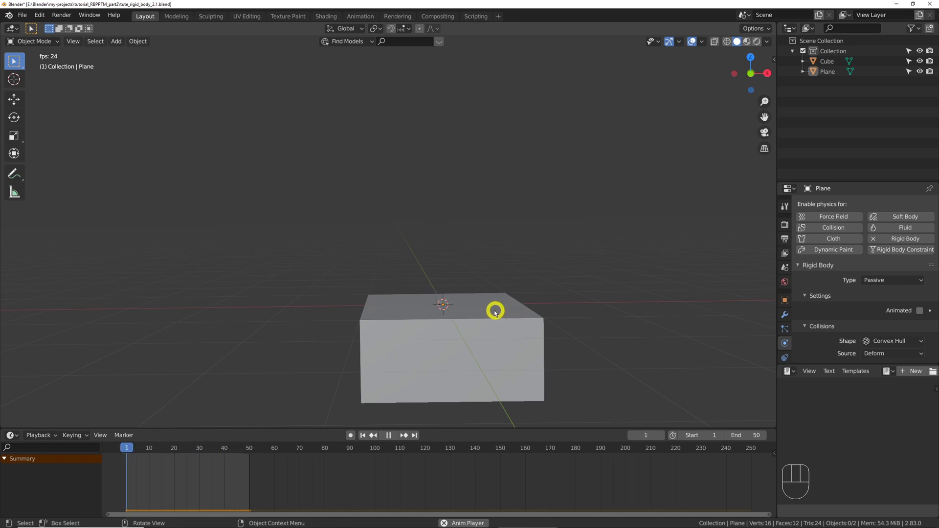
pyautogui.press('`')
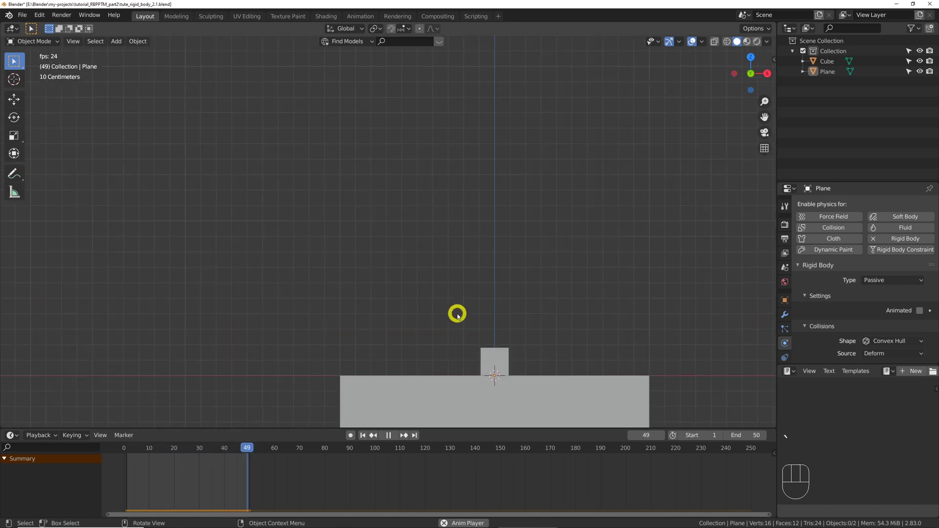
pyautogui.press('space')
pyautogui.press('Left')
pyautogui.press('Left')
pyautogui.press('Left')
pyautogui.press('Right')
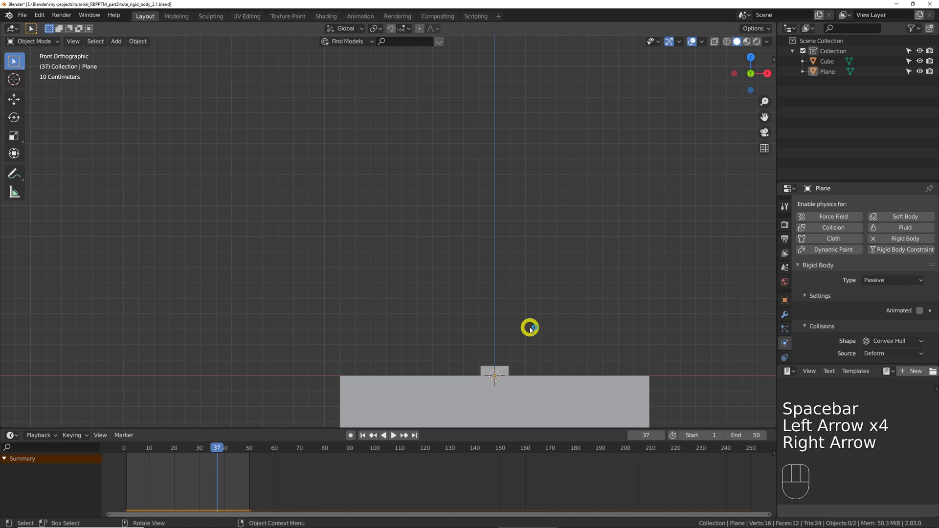
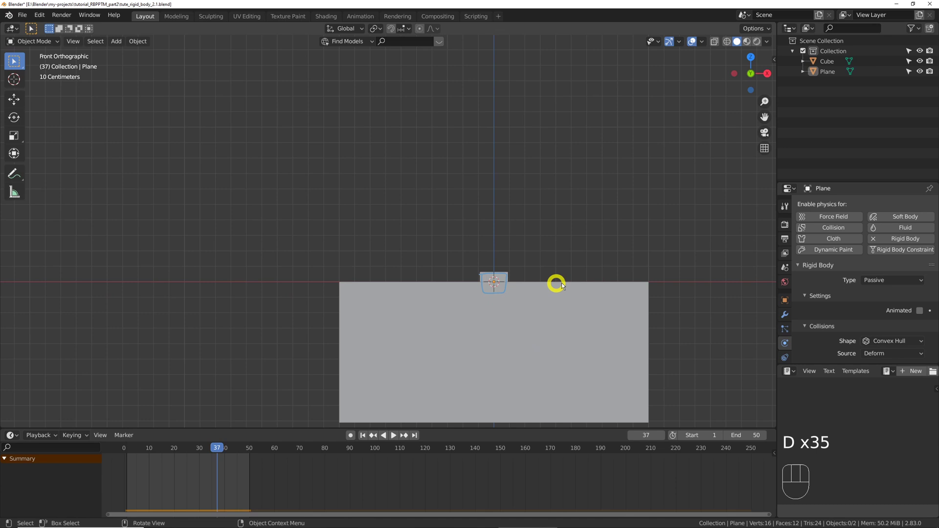
pyautogui.press('shift+z')
pyautogui.press('d')
pyautogui.press('d')
pyautogui.press('d')
pyautogui.press('d')
pyautogui.press('d')
pyautogui.moveTo(460, 314); pyautogui.dragTo(532, 291)
pyautogui.click(554, 296)
pyautogui.moveTo(518, 286); pyautogui.dragTo(513, 262)
pyautogui.click(524, 262)
pyautogui.moveTo(479, 345); pyautogui.dragTo(529, 407)
pyautogui.press('d')
pyautogui.press('Tab')
pyautogui.press('shift+Left')
# - Duplicate the plane as Plane.001 and extrude it downward into a thick passive block
pyautogui.press('space')
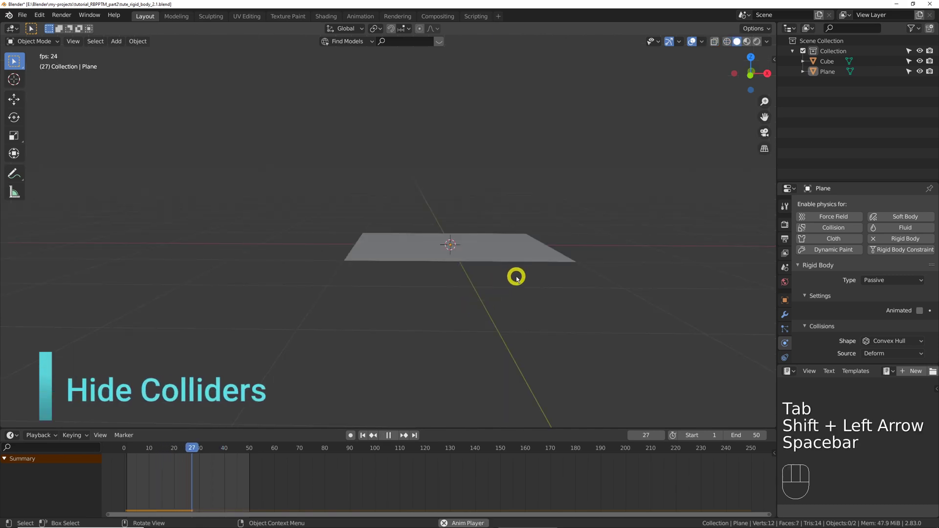
pyautogui.press('space')
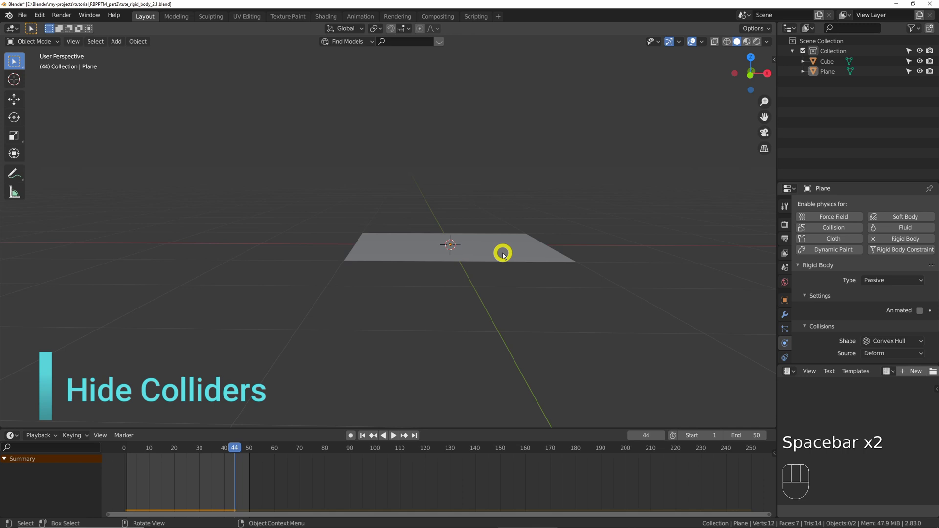
pyautogui.click(505, 261)
pyautogui.press('shift+d')
pyautogui.press('Tab')
pyautogui.press('a')
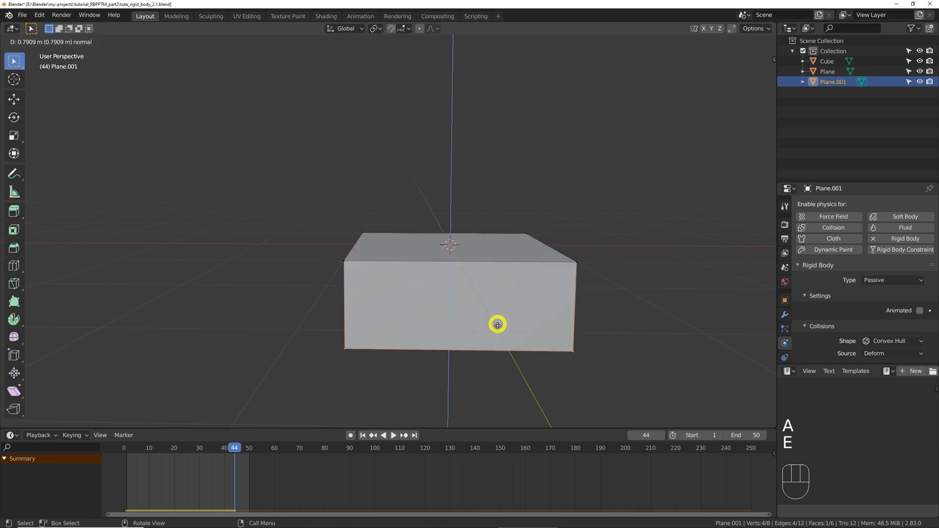
pyautogui.press('e')
pyautogui.press('Tab')
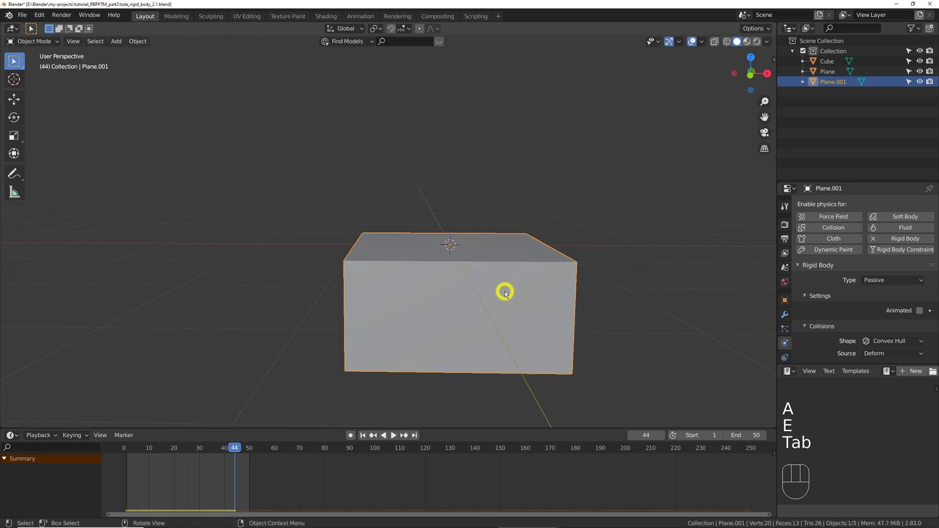
# - Hide the block, view from the front and check the Rigid Body World while the cube still stops on it
pyautogui.press('h')
pyautogui.click(520, 256)
pyautogui.press('q')
pyautogui.press('space')
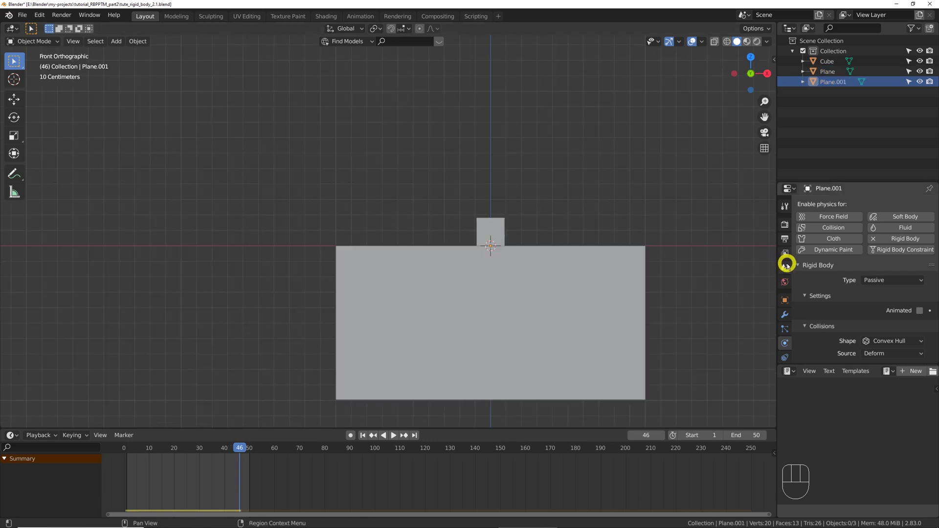
pyautogui.click(788, 276)
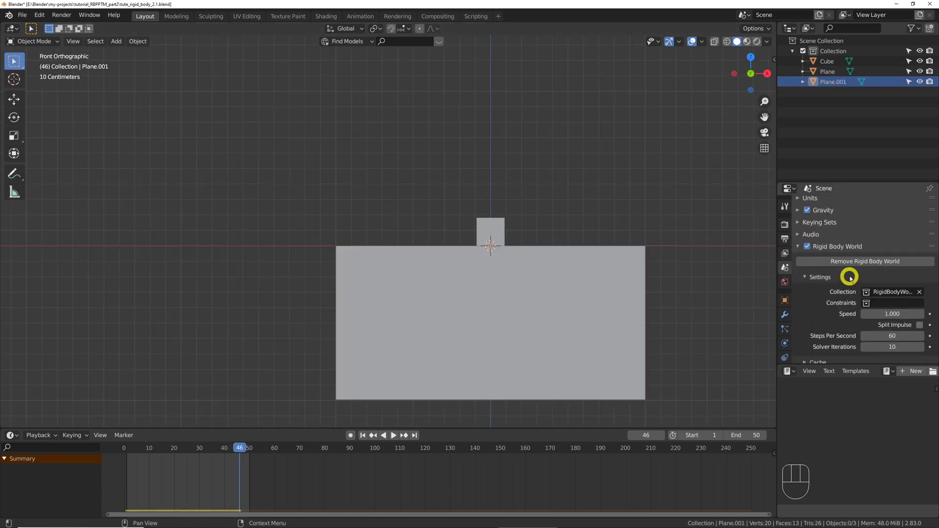
pyautogui.press('`')
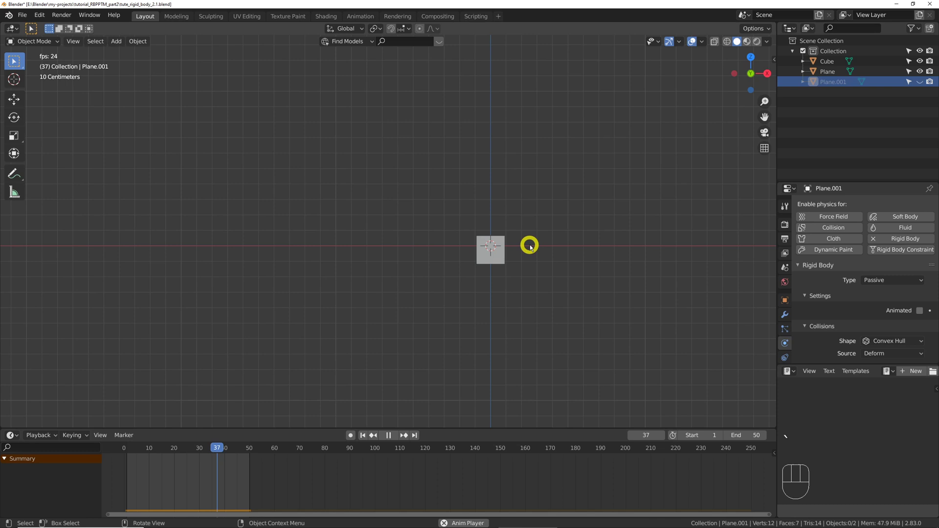
pyautogui.press('space')
pyautogui.click(922, 94)
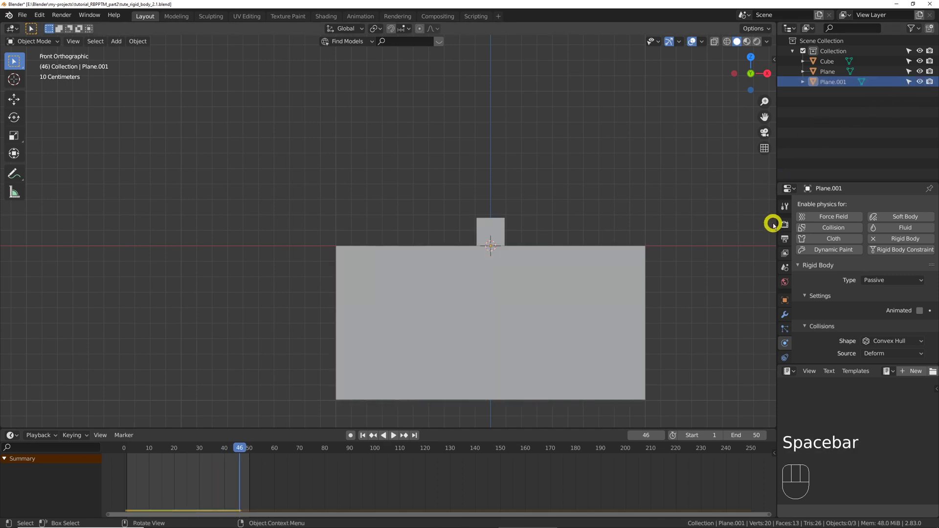
# - Raise the Rigid Body World steps per second from 60 to 120
pyautogui.click(887, 332)
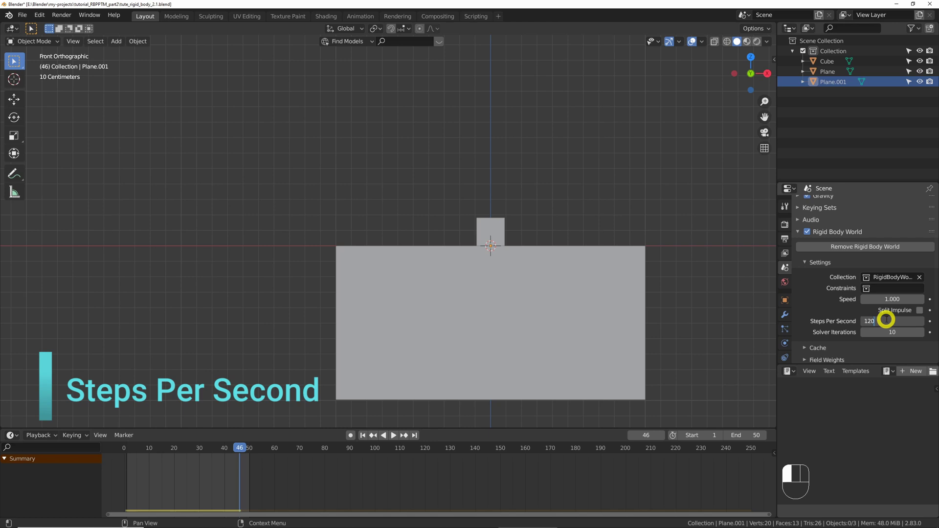
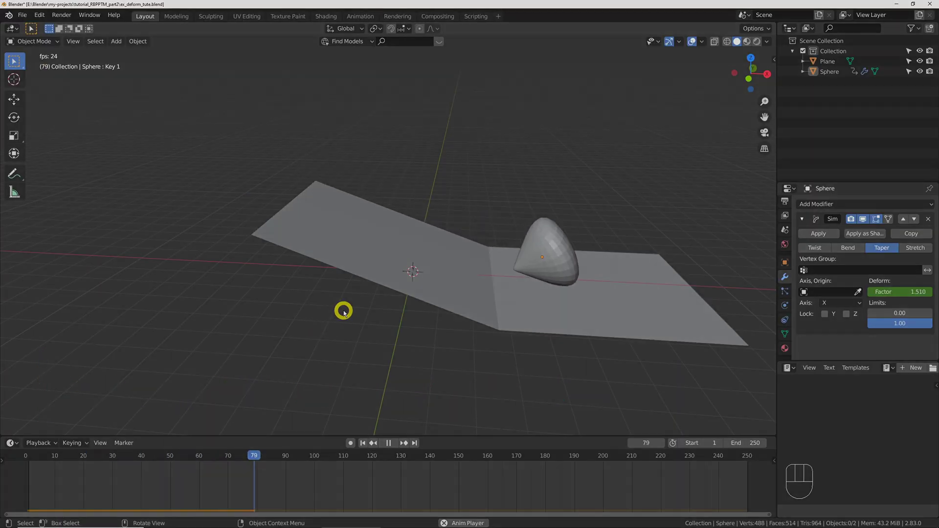
# - Set up the sphere above the bent plane as an active rigid body
pyautogui.press('a')
pyautogui.press('x')
pyautogui.press('shift+a')
pyautogui.press('shift+a')
pyautogui.press('s')
pyautogui.press('q')
pyautogui.moveTo(902, 321); pyautogui.dragTo(883, 395)
pyautogui.press('q')
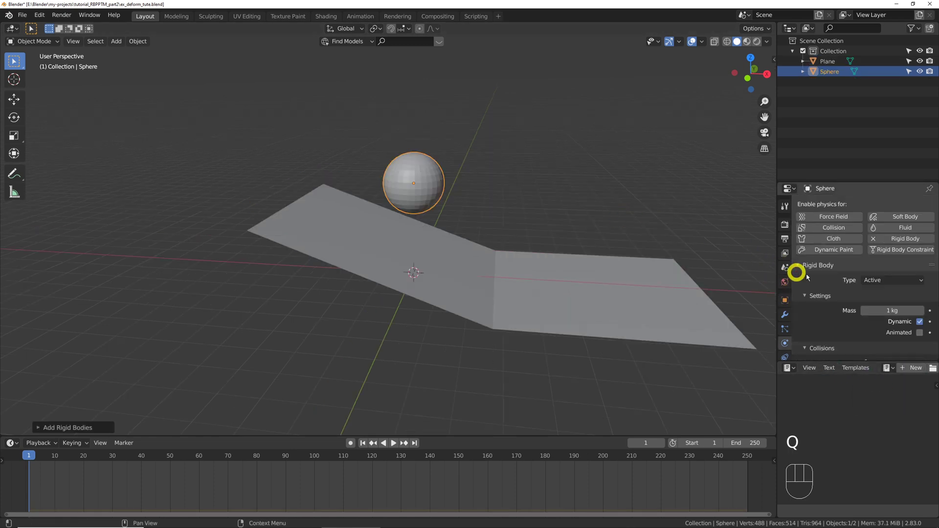
# - Give the sphere Mesh collision with Deform source and Deforming, then test-play and rewind
pyautogui.moveTo(893, 301); pyautogui.dragTo(884, 373)
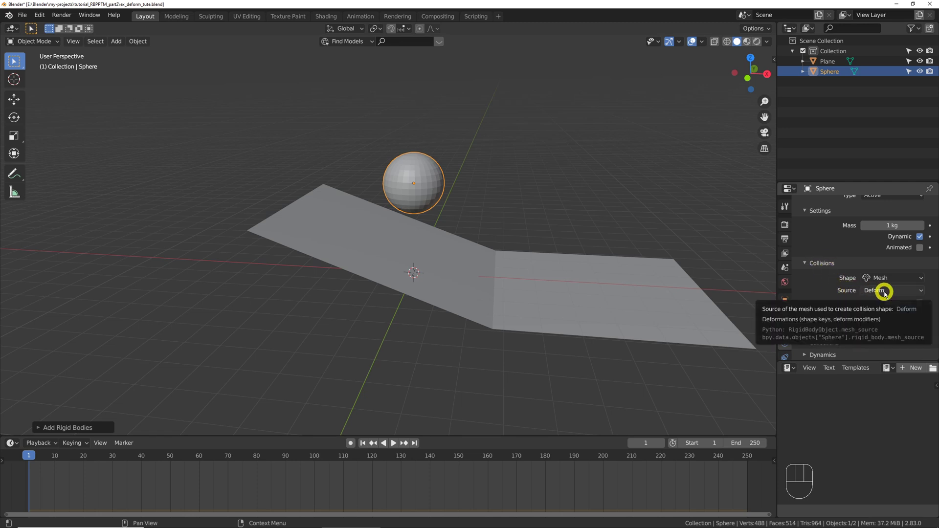
pyautogui.moveTo(890, 319); pyautogui.dragTo(890, 326)
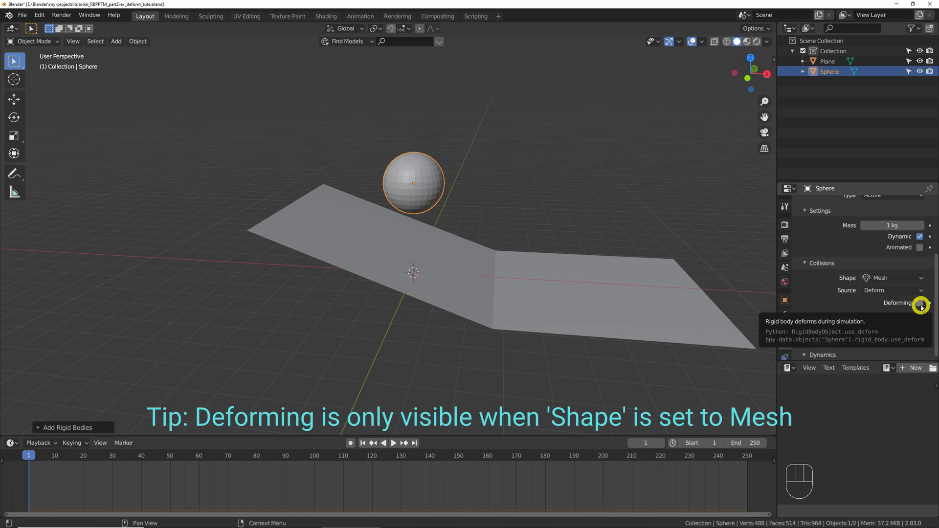
pyautogui.click(922, 317)
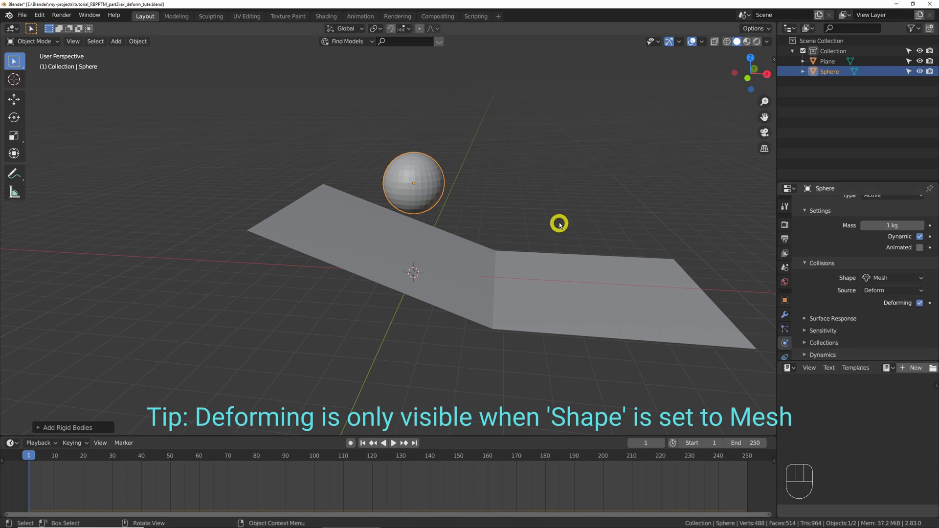
pyautogui.press('g')
pyautogui.press('space')
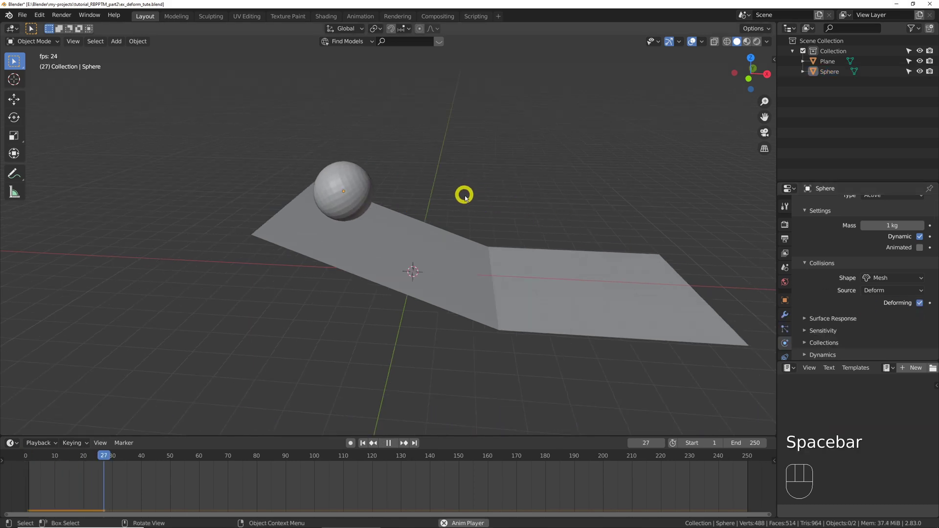
pyautogui.press('space')
pyautogui.press('shift+Left')
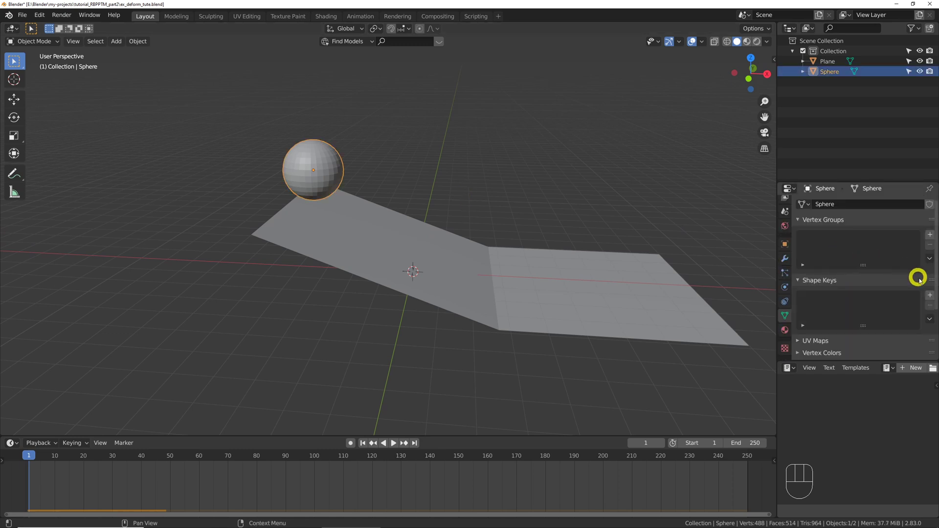
# - Add Basis and Key 1 shape keys, scale the sphere flat, keyframe Value 0→1 and play
pyautogui.doubleClick(929, 306)
pyautogui.press('Tab')
pyautogui.press('s')
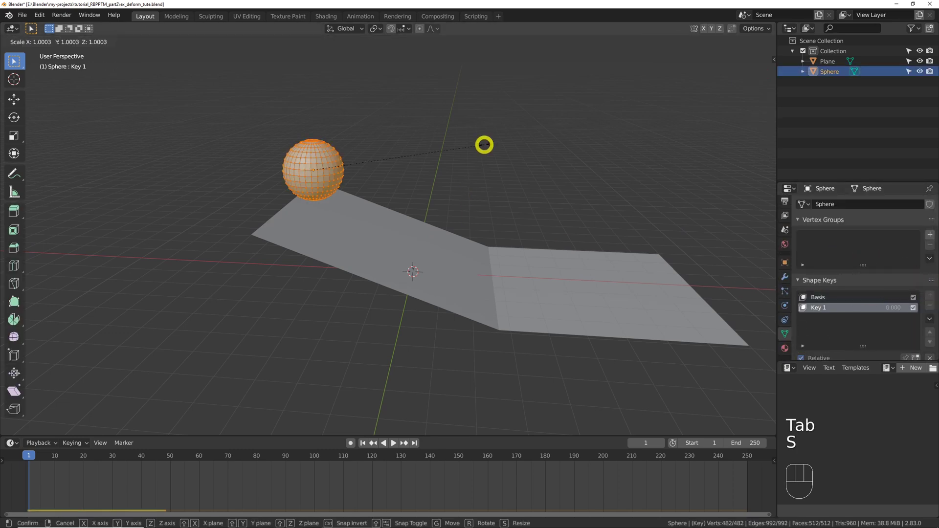
pyautogui.press('Tab')
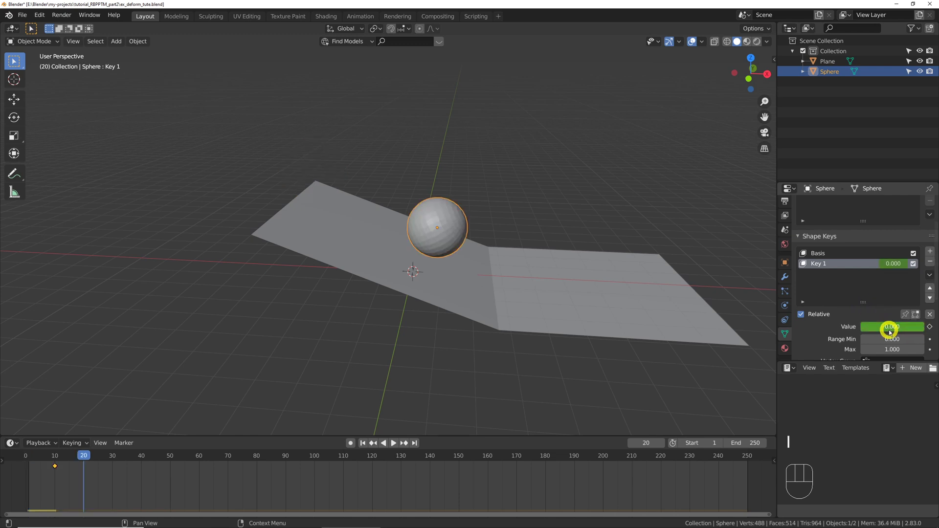
pyautogui.click(890, 341)
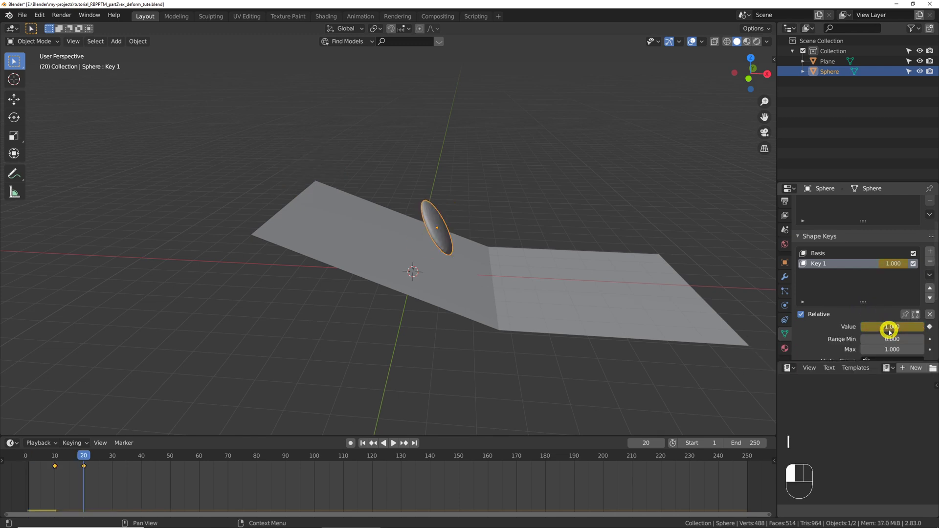
pyautogui.press('shift+Left')
pyautogui.press('g')
pyautogui.press('space')
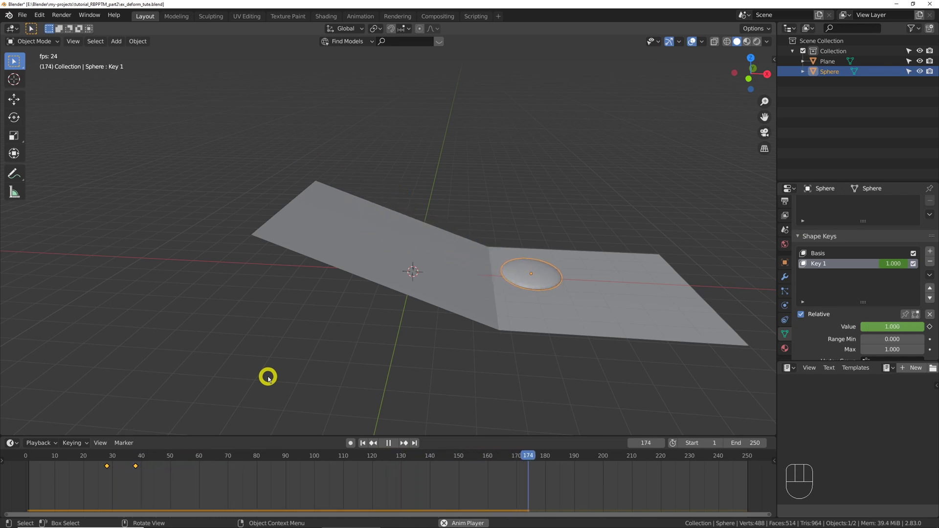
pyautogui.press('space')
pyautogui.press('ctrl+z')
# - Add a Simple Deform Taper at Factor 1.510 and play the sphere rolling down
pyautogui.moveTo(815, 217); pyautogui.dragTo(830, 334)
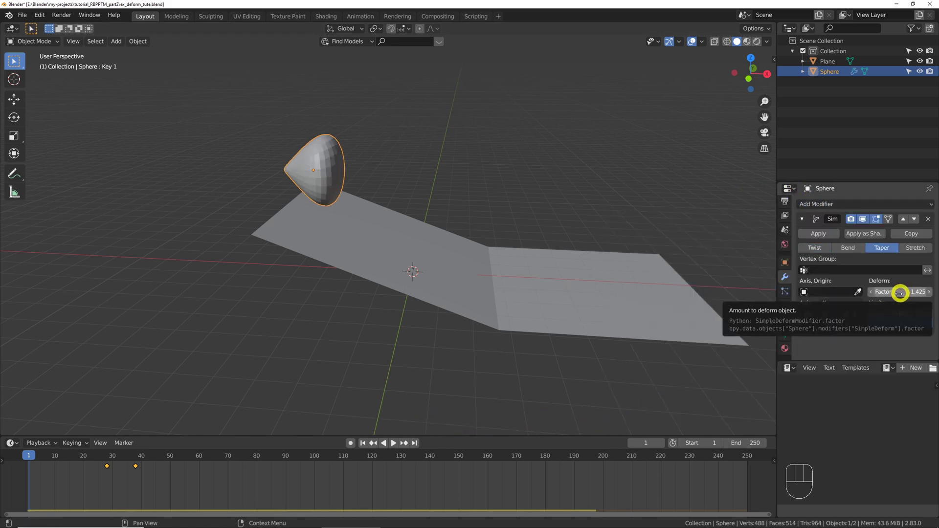
pyautogui.press('i')
pyautogui.click(95, 472)
pyautogui.press('shift+d')
pyautogui.moveTo(138, 465); pyautogui.dragTo(180, 469)
pyautogui.press('shift+Left')
pyautogui.press('space')
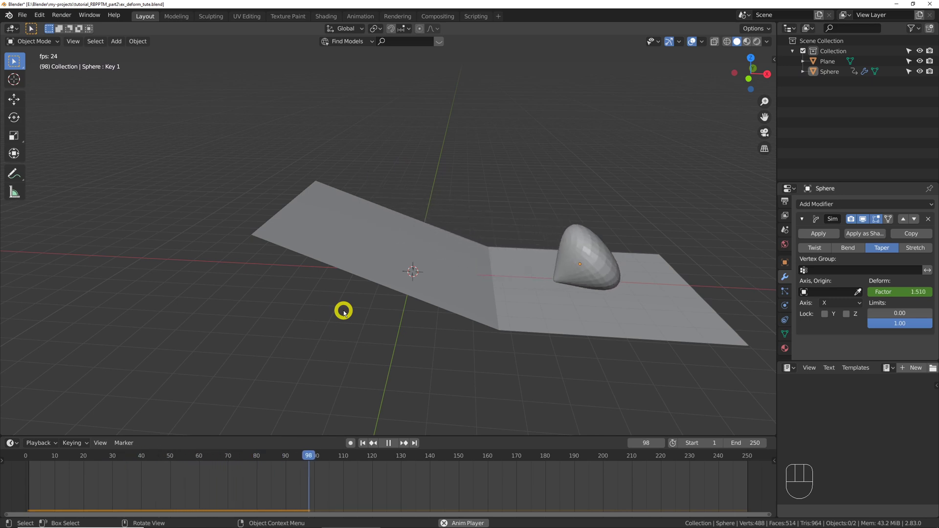
pyautogui.press('space')
pyautogui.press('shift+Left')
# - Stretch the torus into an elongated link and cut two edge loops across it
pyautogui.press('g')
pyautogui.press('space')
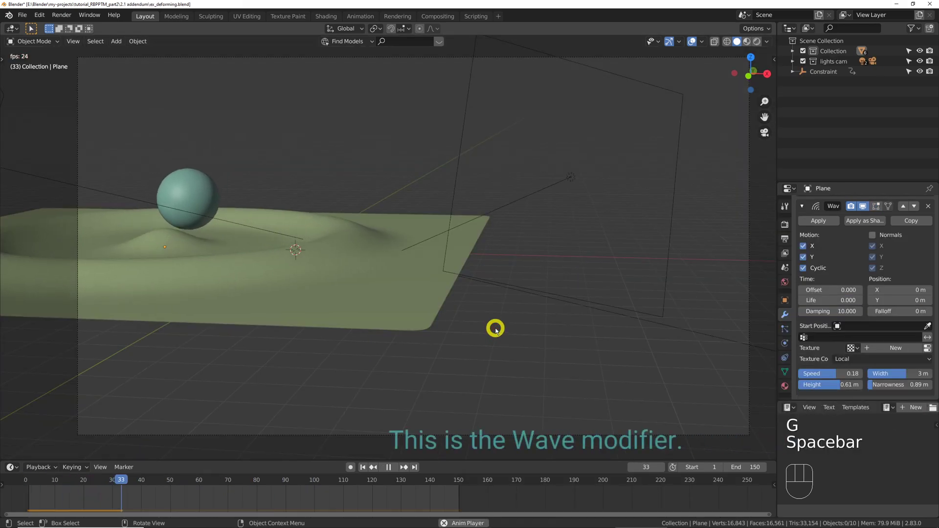
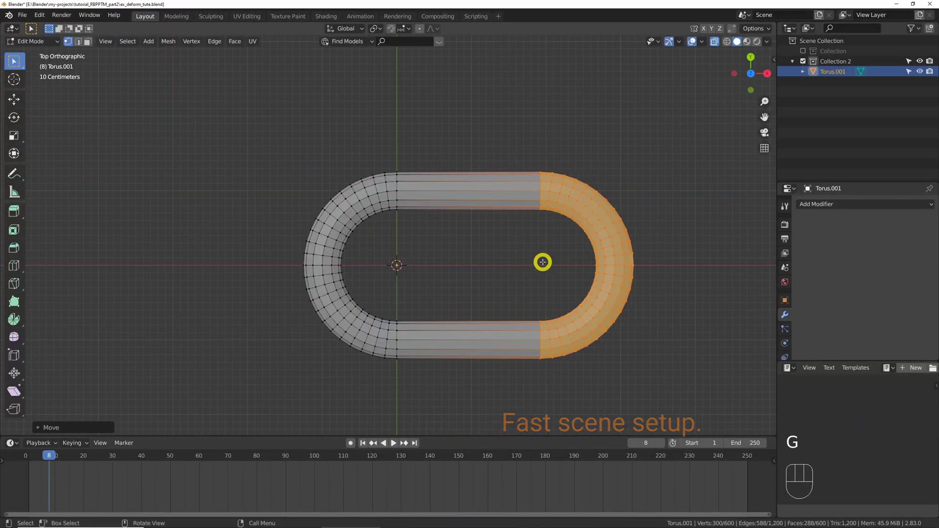
pyautogui.press('ctrl+r')
pyautogui.press('2')
pyautogui.moveTo(496, 183); pyautogui.dragTo(489, 202)
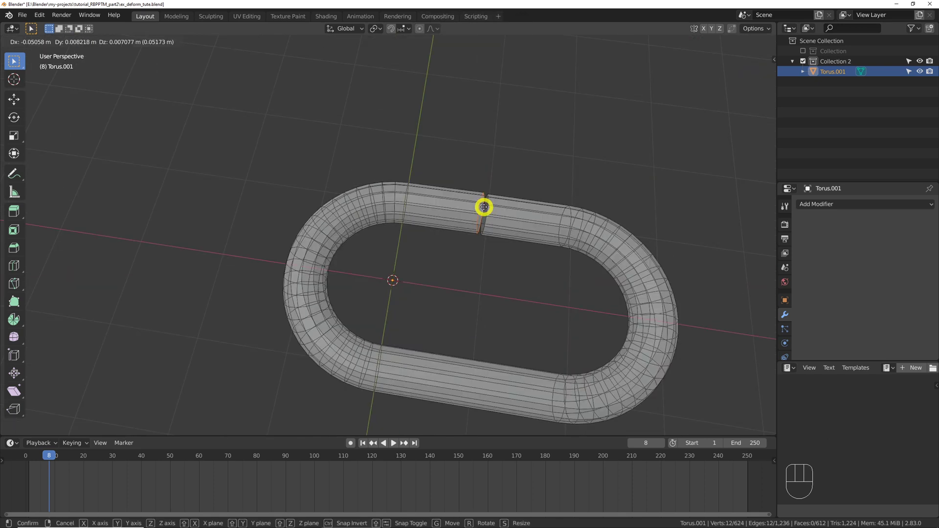
pyautogui.moveTo(464, 213); pyautogui.dragTo(444, 198)
pyautogui.press('alt+x')
pyautogui.press('alt+z')
# - Select rings across the straight sides and slide the added loops along them
pyautogui.press('g')
pyautogui.press('f')
pyautogui.click(498, 264)
pyautogui.press('f')
pyautogui.press('g')
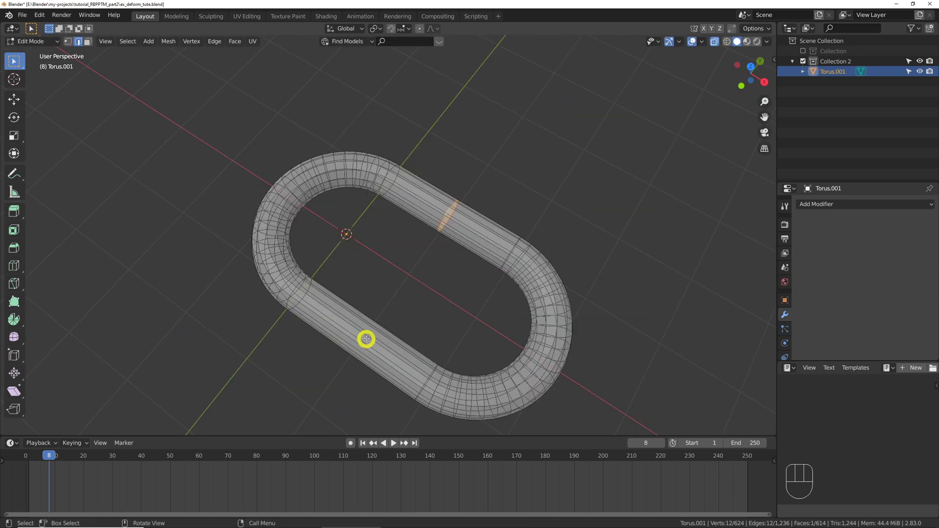
pyautogui.press('ctrl+r')
pyautogui.press('g')
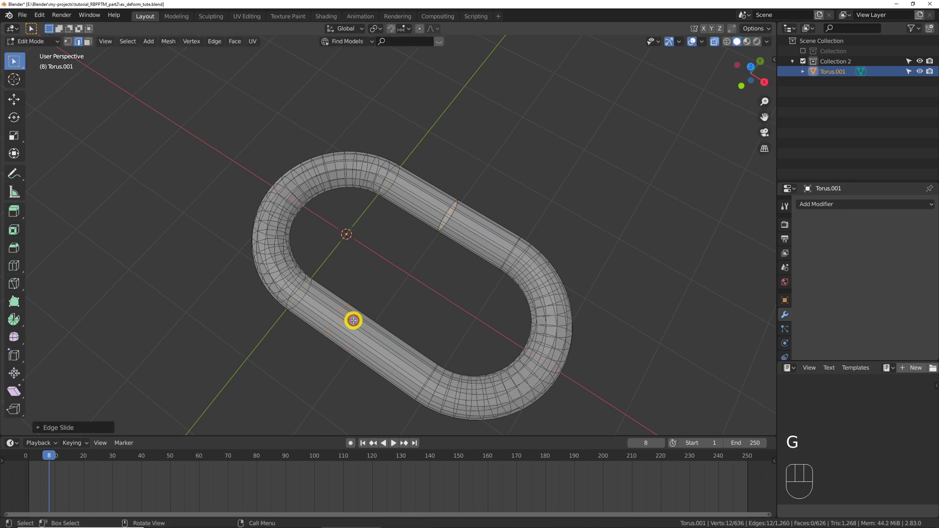
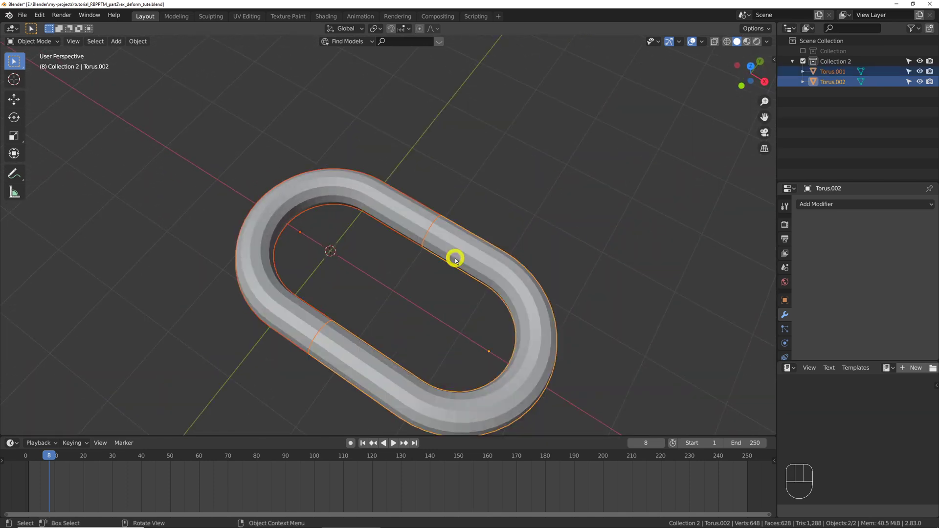
# - Add a thin cylinder, rotate it 90° into a bar through the split link
pyautogui.press('q')
pyautogui.moveTo(889, 316); pyautogui.dragTo(881, 378)
pyautogui.press('r')
pyautogui.press('shift+a')
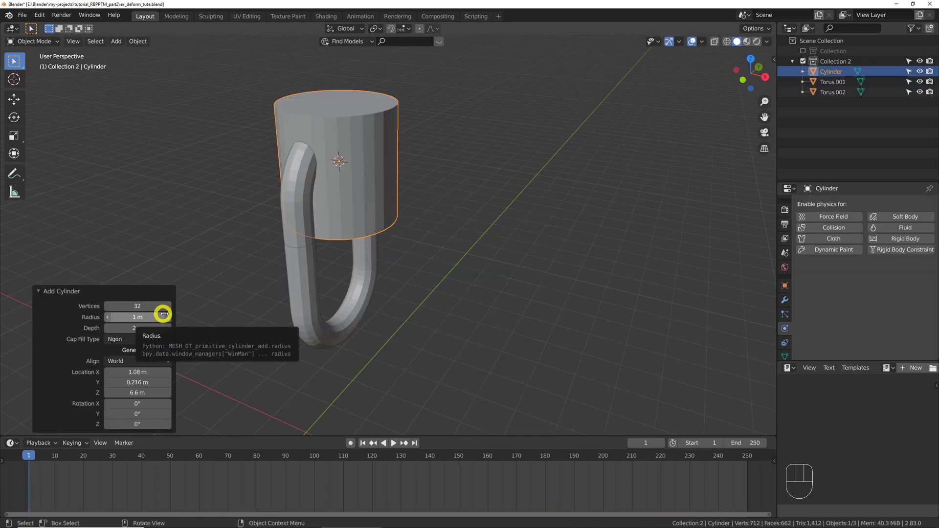
pyautogui.click(149, 328)
pyautogui.press('Tab')
pyautogui.press('q')
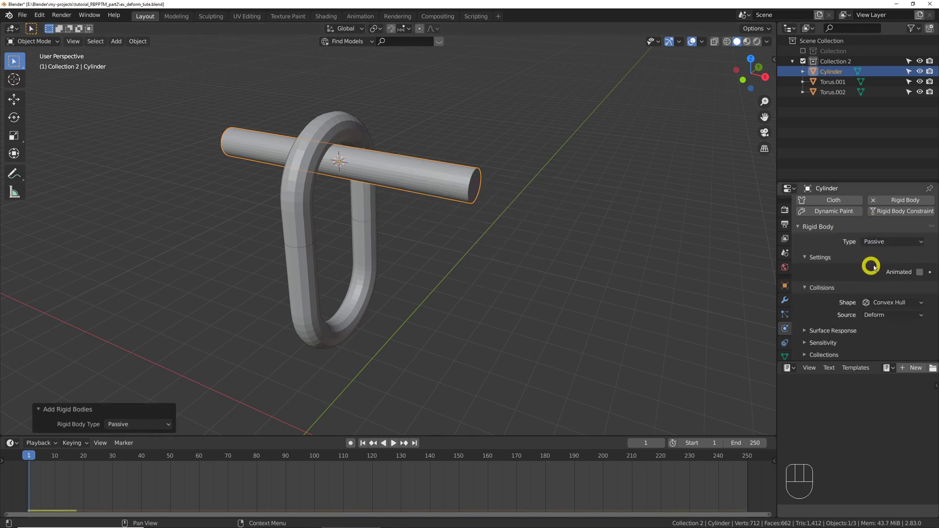
# - Make the bar passive, set the halves Active Mesh Deforming, and connect them with a breakable Fixed constraint
pyautogui.press('space')
pyautogui.press('space')
pyautogui.press('shift+Left')
pyautogui.click(362, 252)
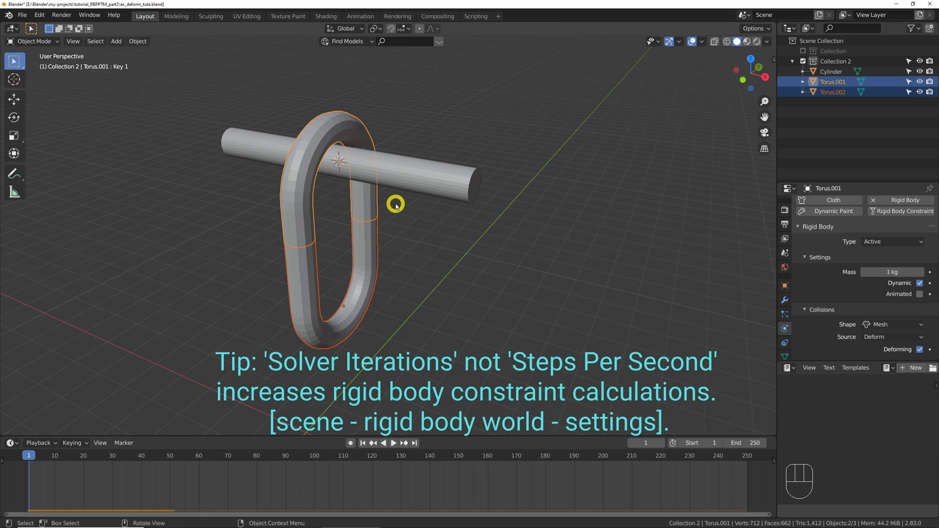
pyautogui.press('q')
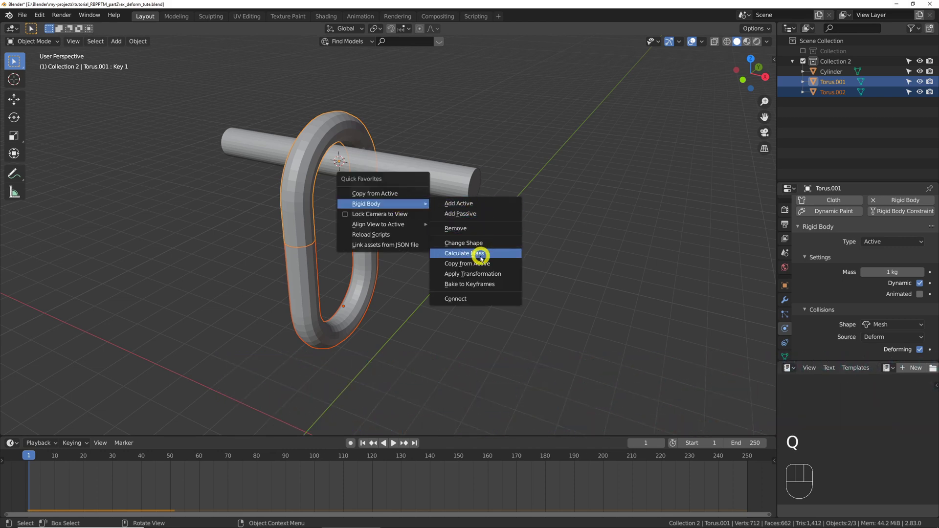
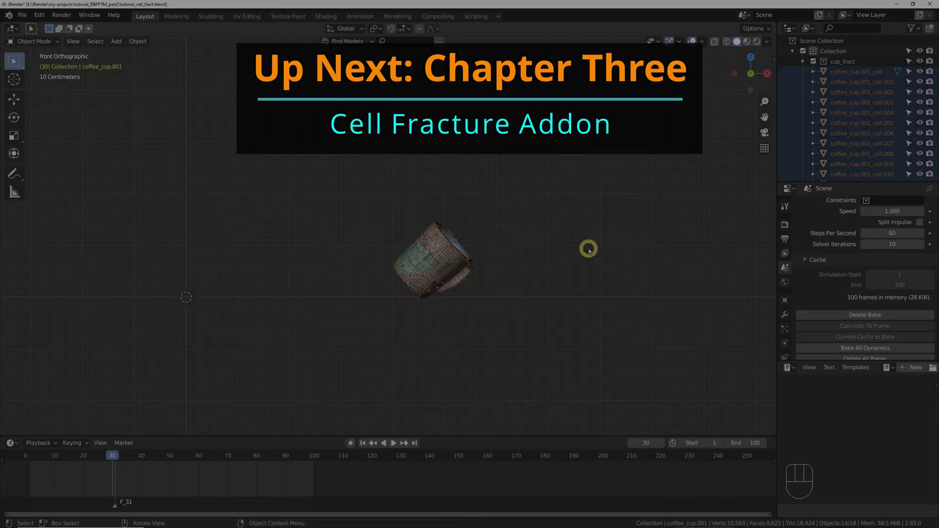
# - Move the cup_fract pieces sideways and play them falling onto the collider plane
pyautogui.press('g')
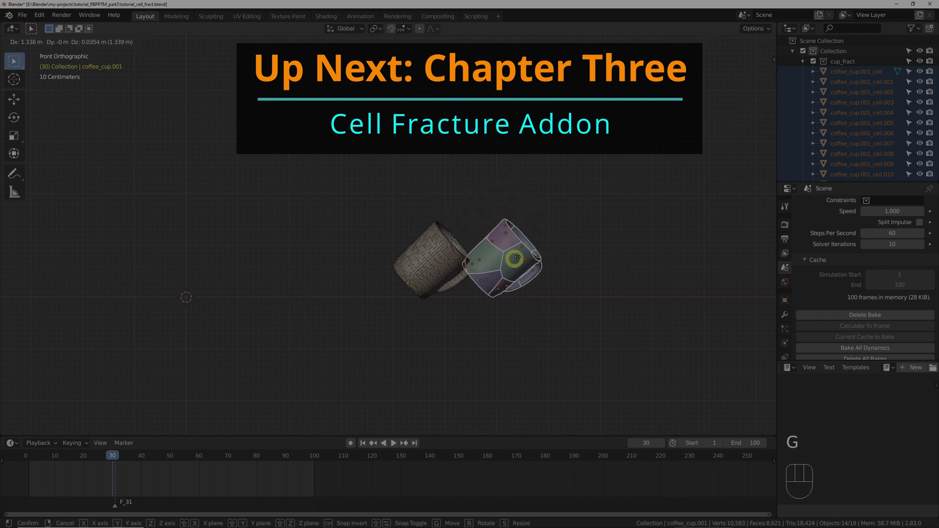
pyautogui.press('ctrl+z')
pyautogui.press('space')
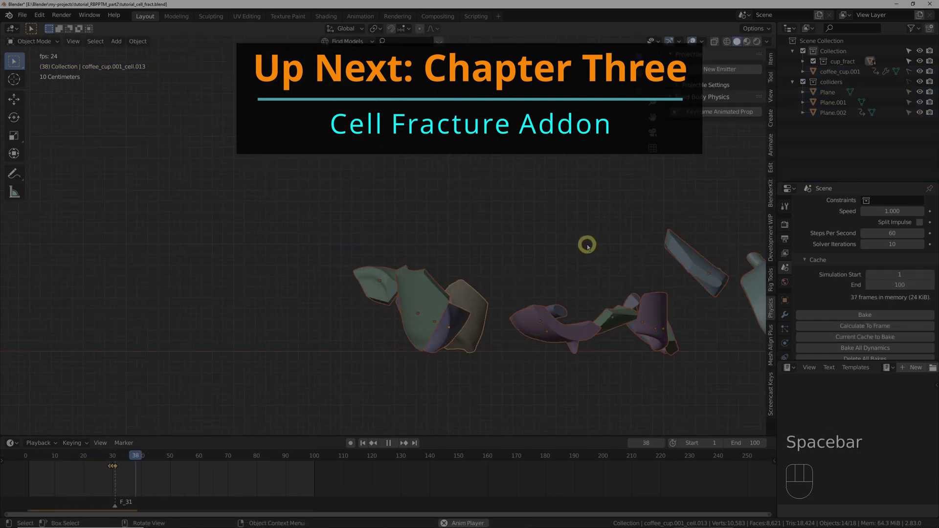